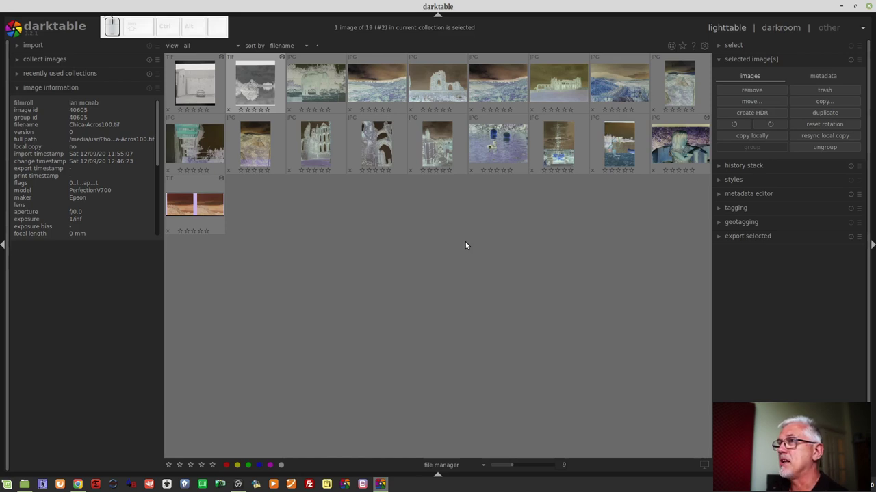
# Select the half-sunken boat negative among the scanned film thumbnails.
pyautogui.click(254, 87)
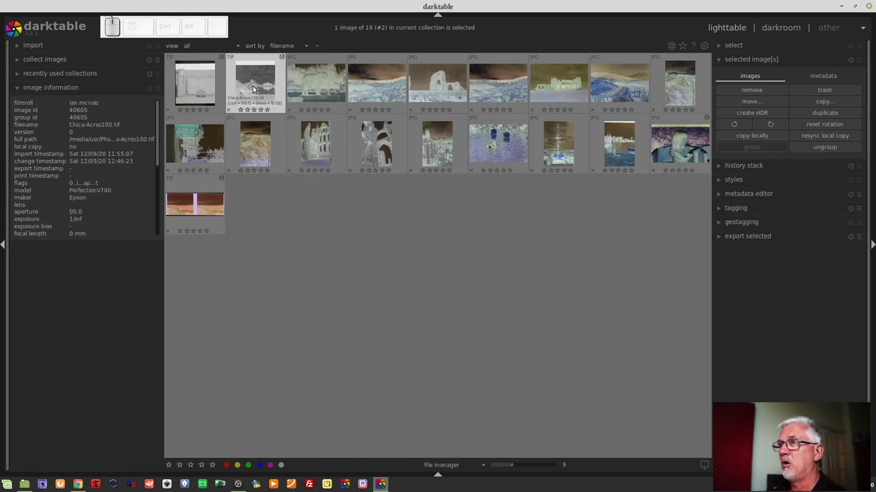
# Open the boat negative in the darkroom and enable negadoctor to invert it.
pyautogui.click(261, 85)
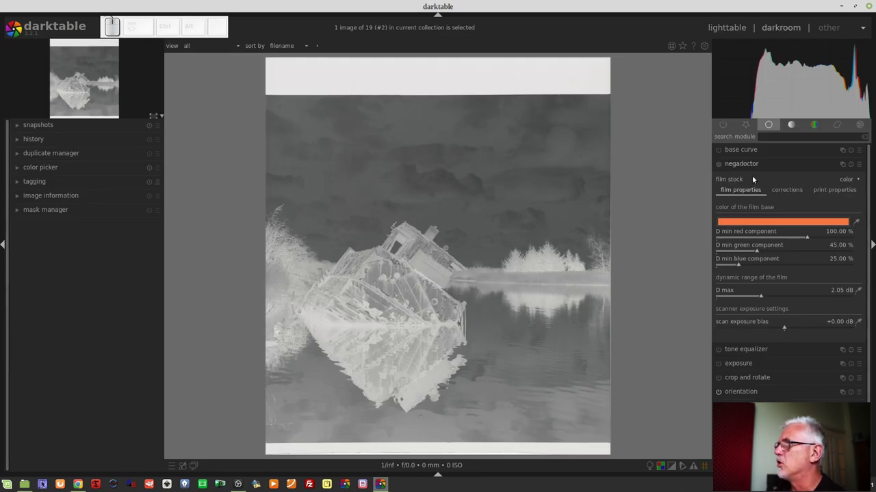
pyautogui.click(721, 168)
pyautogui.middleClick(747, 197)
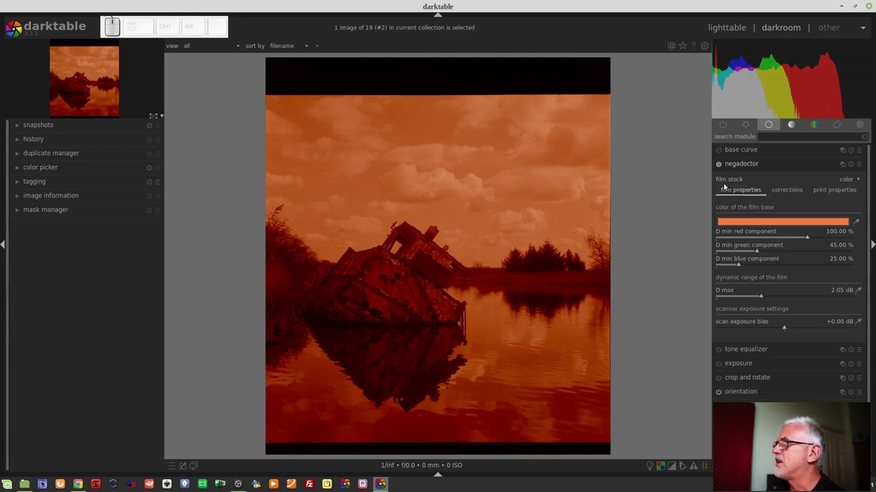
# Switch negadoctor to the corrections tab showing shadows colour cast and highlights white balance.
pyautogui.click(850, 181)
pyautogui.moveTo(852, 181); pyautogui.dragTo(859, 204)
pyautogui.click(859, 204)
pyautogui.moveTo(859, 202); pyautogui.dragTo(733, 239)
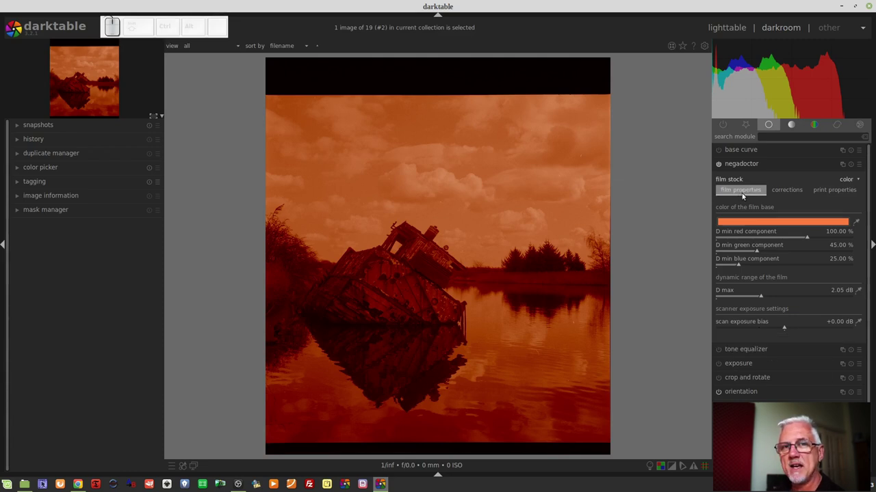
# Switch negadoctor to the print properties tab with paper and print emulation settings.
pyautogui.click(792, 189)
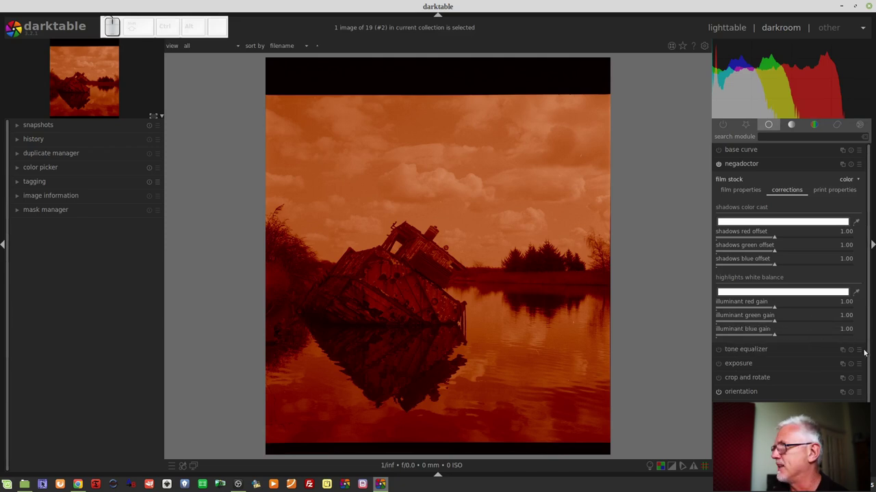
# Return to negadoctor's film properties tab with film base, Dmax and scanner exposure.
pyautogui.click(835, 194)
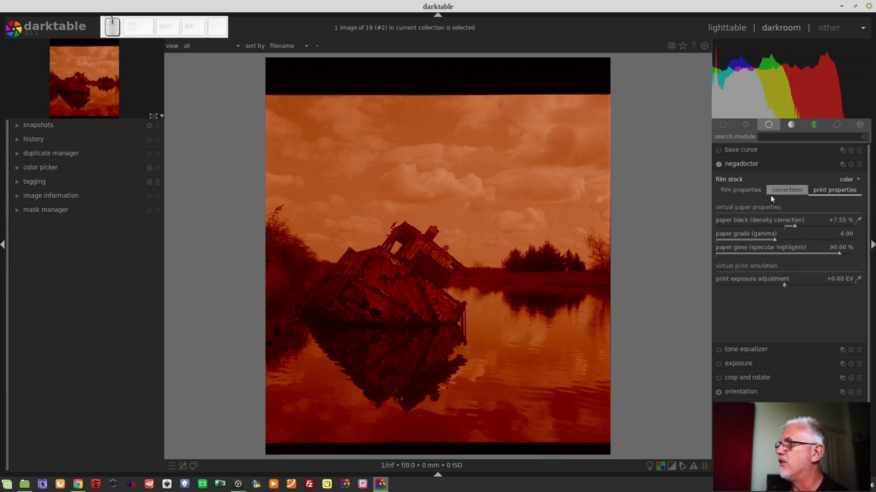
pyautogui.click(740, 193)
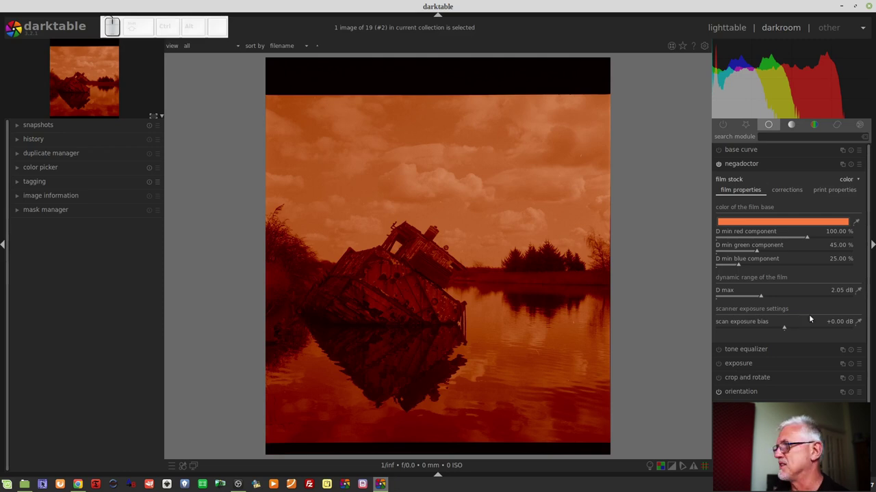
pyautogui.click(849, 190)
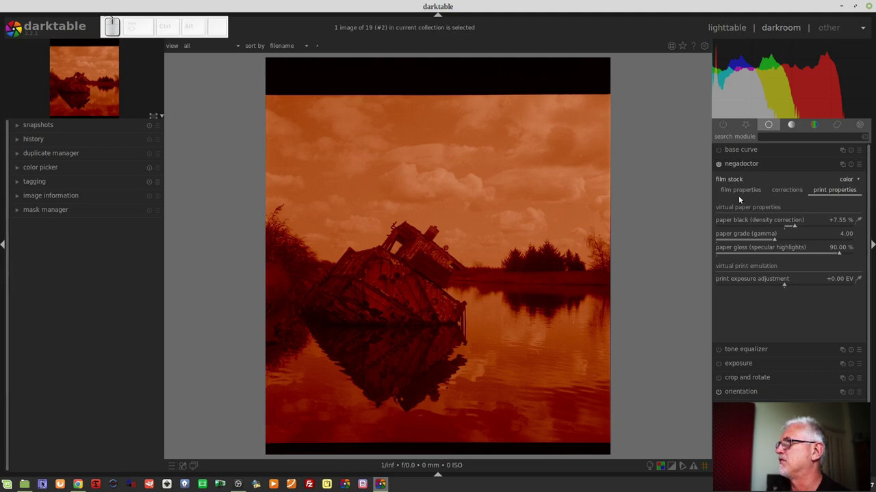
# Sample the film base colour over the whole boat negative, leaving D min at 27.45%.
pyautogui.click(735, 196)
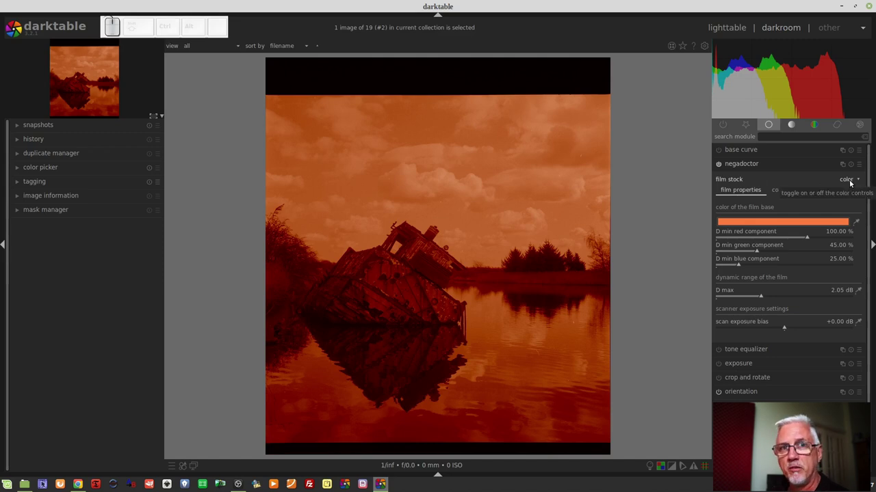
pyautogui.click(852, 184)
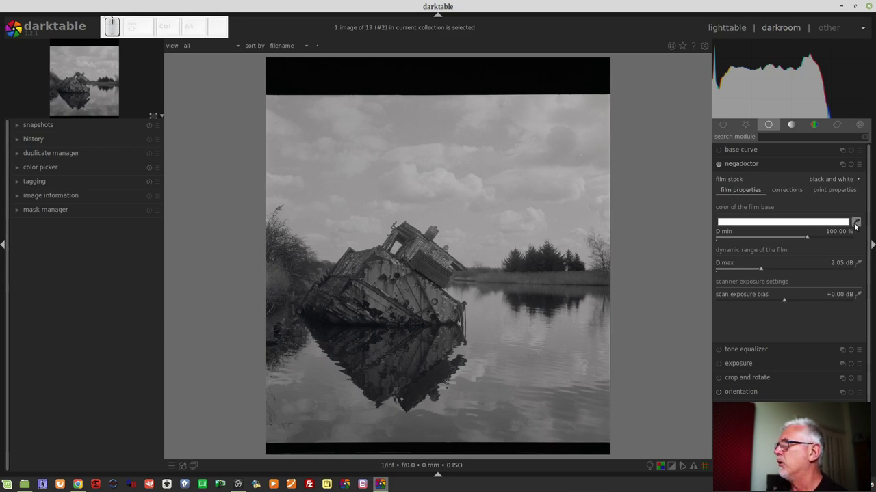
# Sample the film base from the unexposed top border, bringing D min to 78.63%.
pyautogui.click(857, 226)
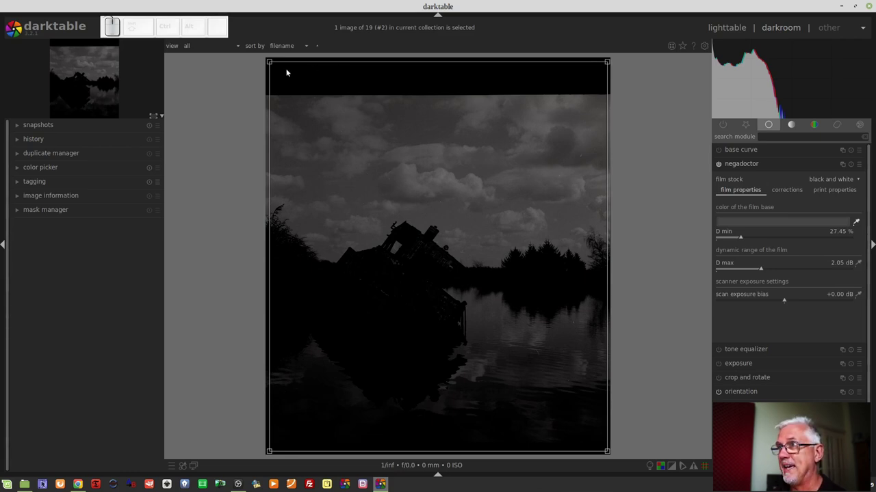
pyautogui.moveTo(342, 64); pyautogui.dragTo(573, 88)
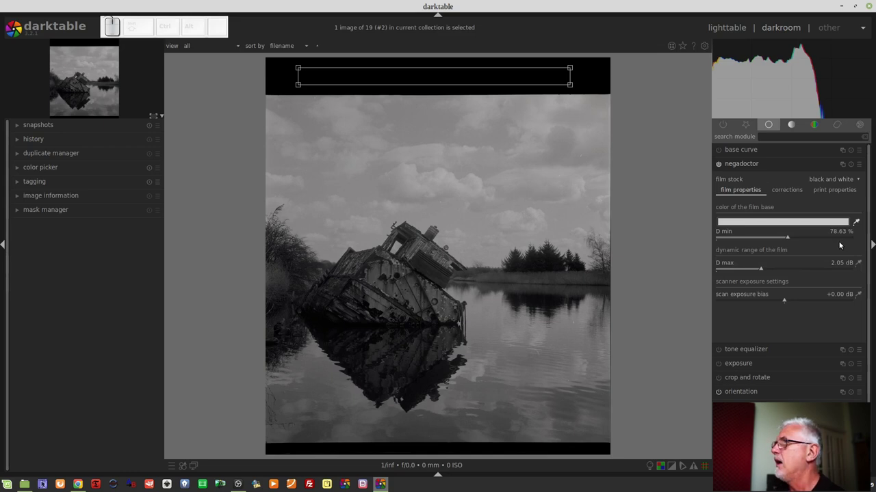
# Sample D max over the picture area only, lowering it to 1.14 dB.
pyautogui.click(857, 221)
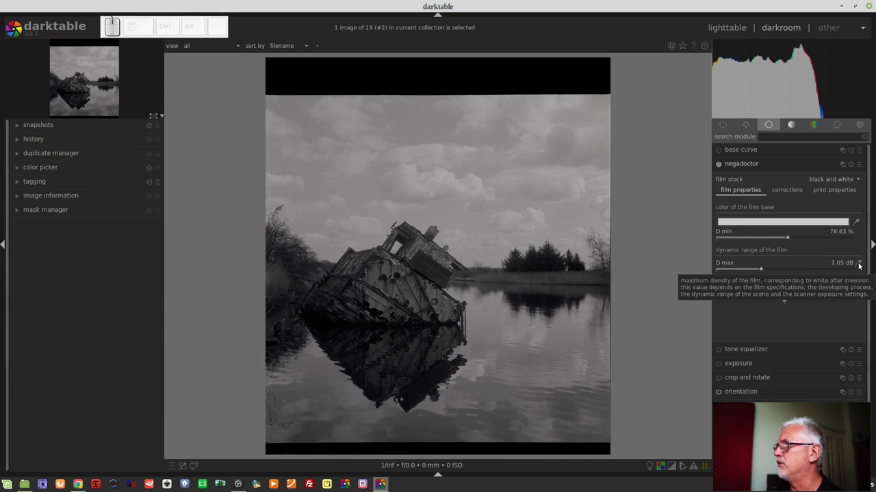
pyautogui.click(859, 265)
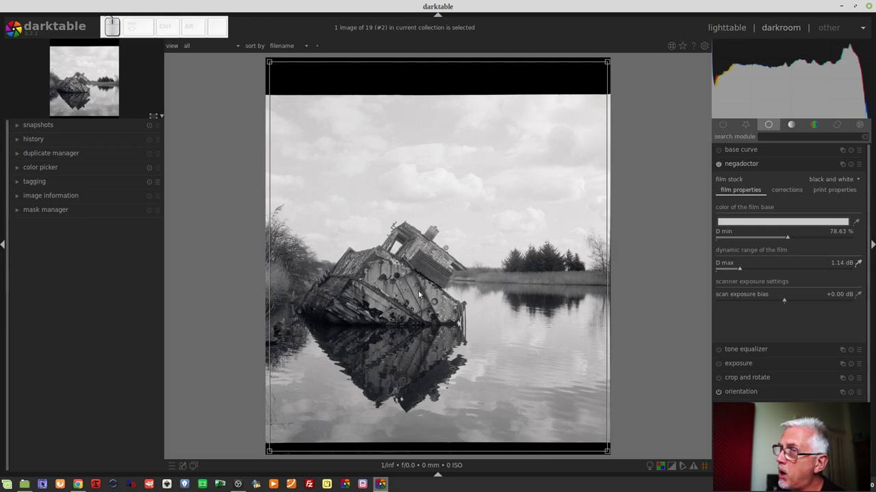
pyautogui.moveTo(272, 100); pyautogui.dragTo(606, 441)
pyautogui.scroll(3)
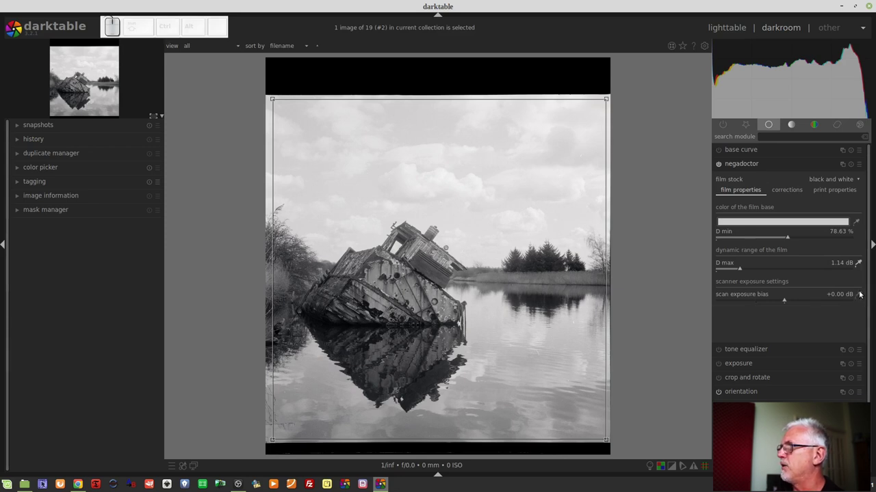
# Sample the scan exposure bias over the picture area, setting it to +0.03 dB.
pyautogui.click(861, 262)
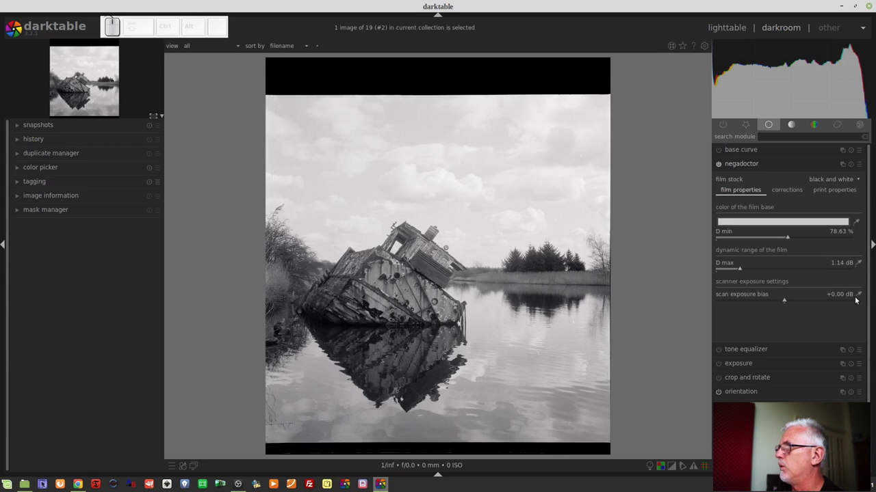
pyautogui.click(860, 297)
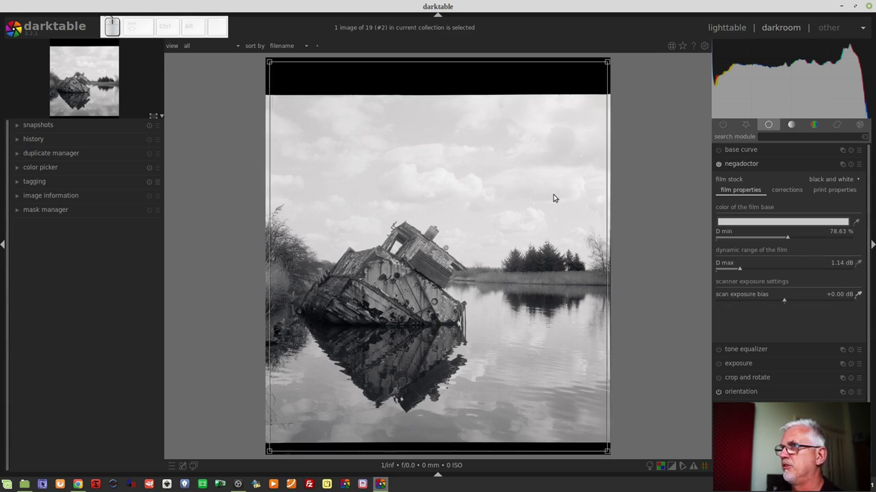
pyautogui.moveTo(270, 98); pyautogui.dragTo(607, 440)
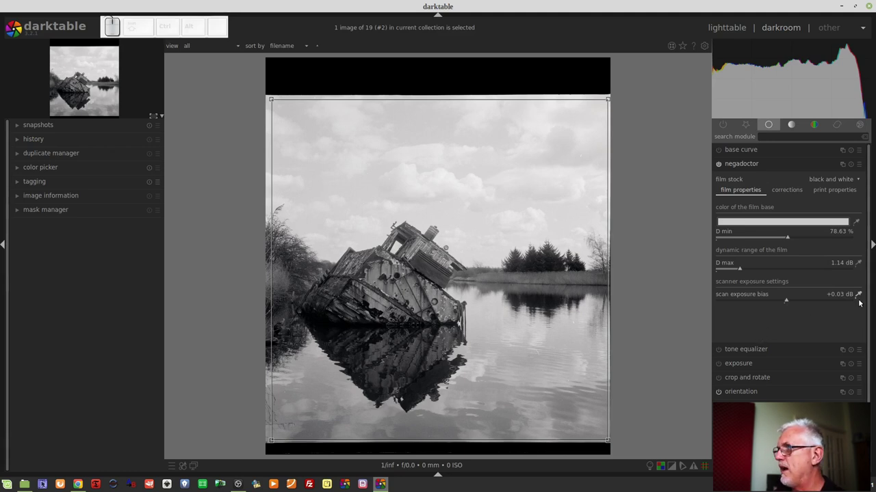
# Sample the shadow colour cast from the boat's dark hull, giving offsets 0.98/1.00/0.96.
pyautogui.click(861, 295)
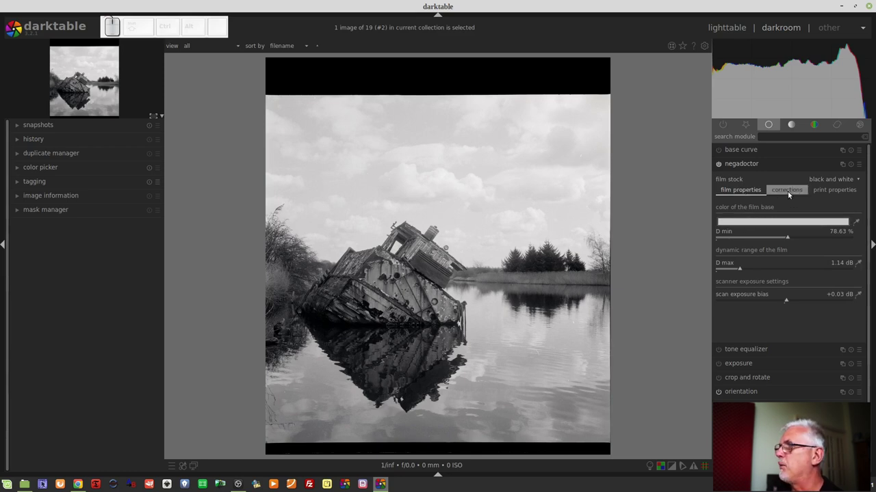
pyautogui.click(790, 195)
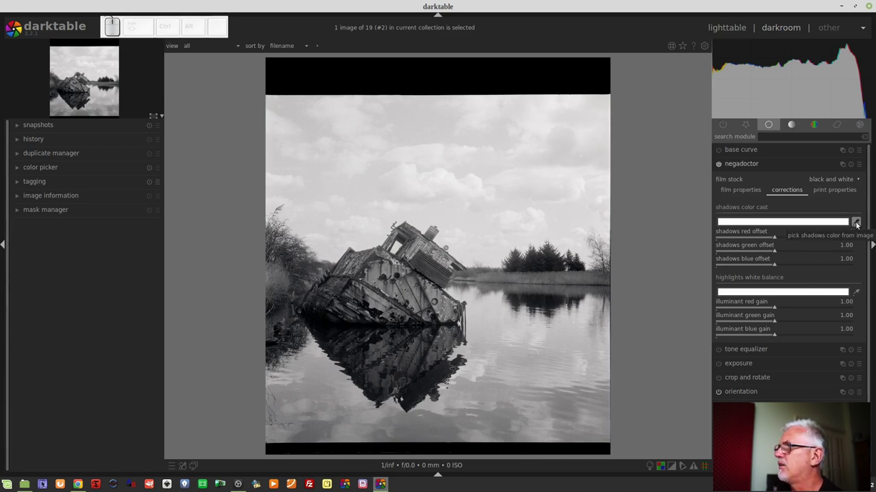
pyautogui.click(857, 225)
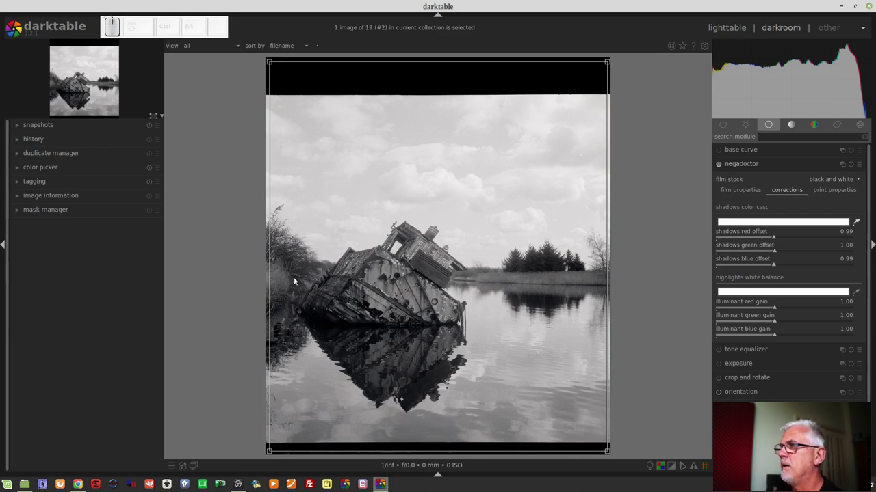
pyautogui.moveTo(304, 301); pyautogui.dragTo(363, 352)
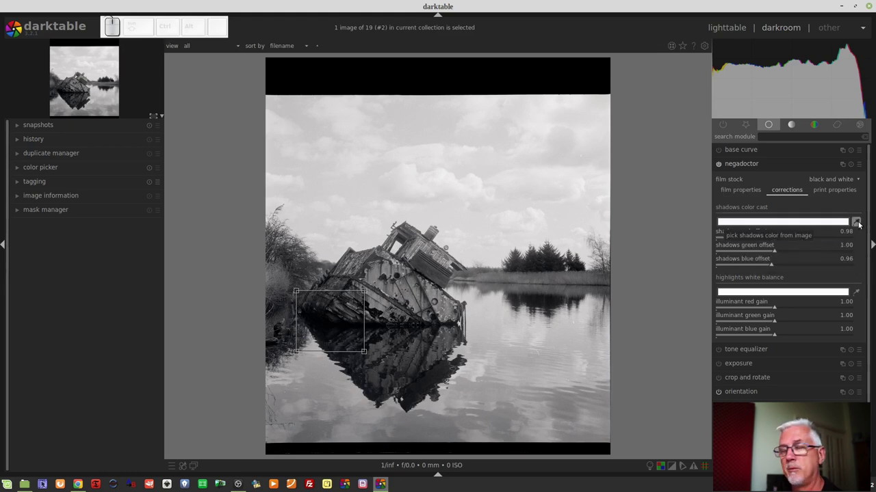
pyautogui.click(858, 223)
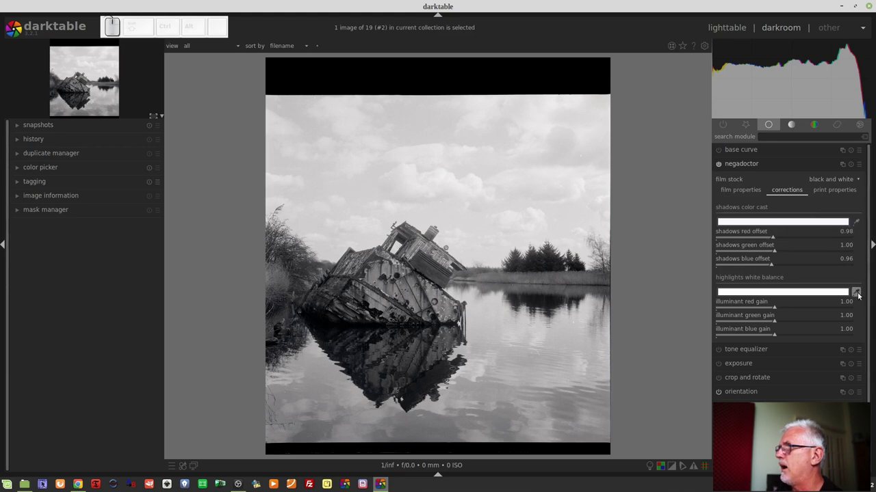
# Sample the highlights white balance from the bright sky, giving illuminant gains 1.00/1.02/1.01.
pyautogui.click(858, 294)
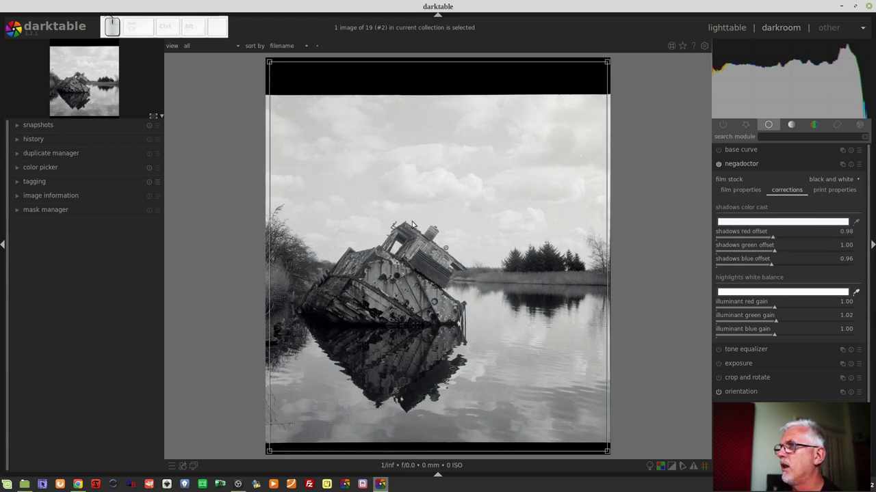
pyautogui.moveTo(321, 140); pyautogui.dragTo(430, 218)
pyautogui.scroll(3)
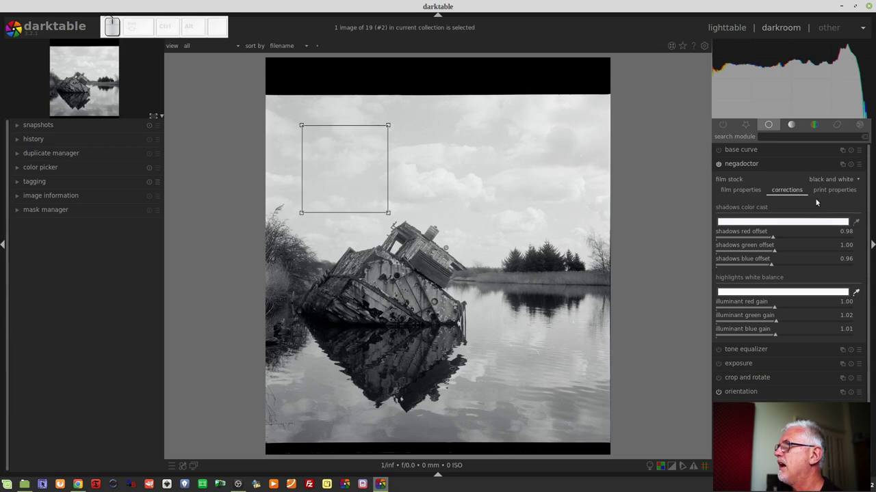
# Review negadoctor's corrections and print properties settings for the boat print.
pyautogui.click(824, 191)
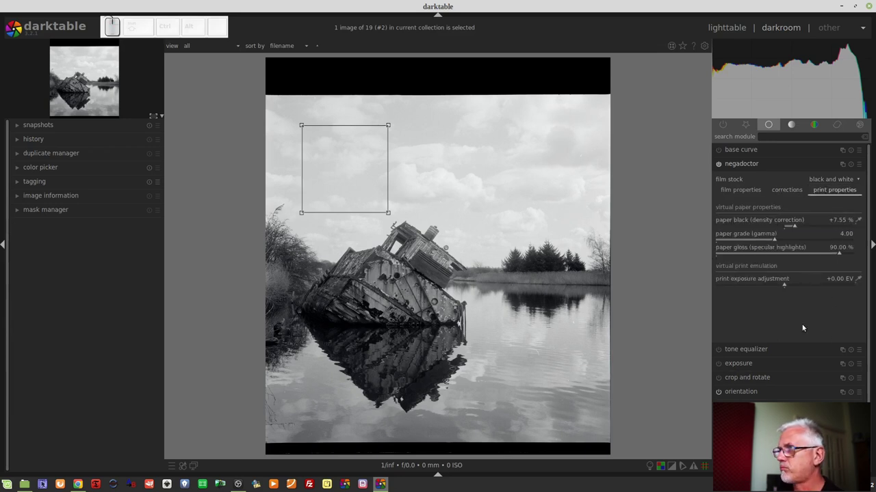
pyautogui.click(783, 192)
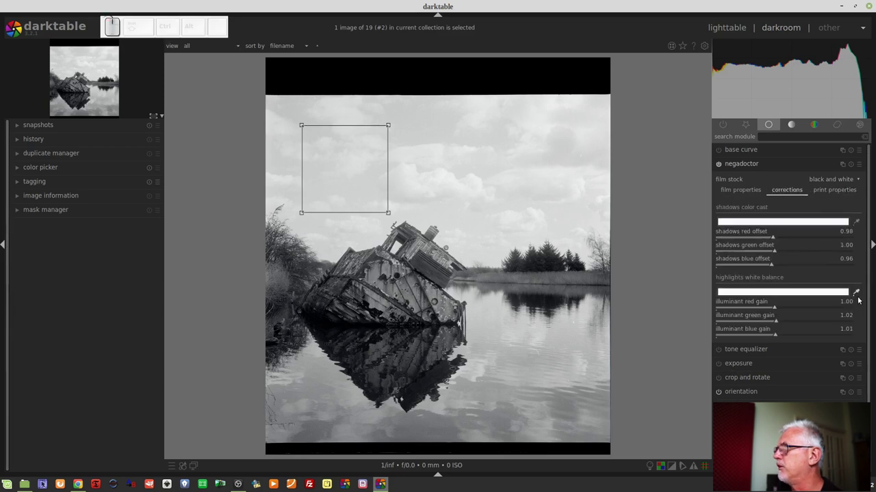
pyautogui.click(858, 290)
pyautogui.click(825, 191)
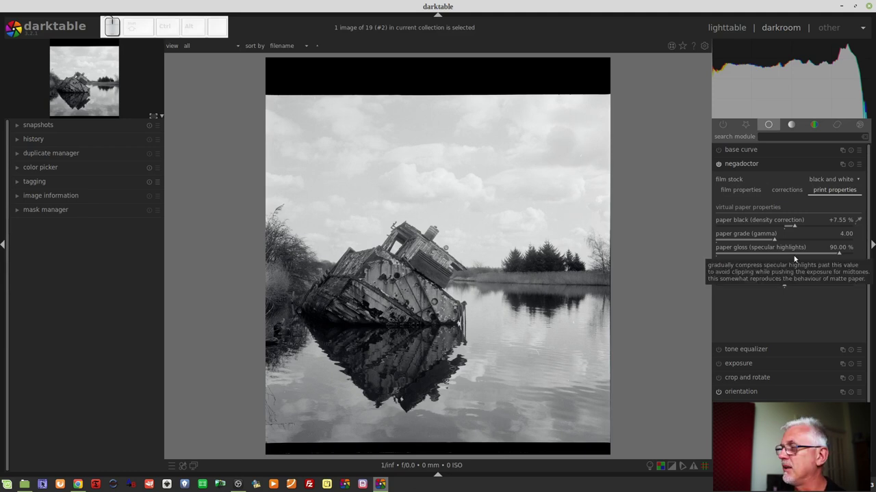
# Raise the boat print's paper gloss to about 93%.
pyautogui.moveTo(836, 254); pyautogui.dragTo(844, 257)
pyautogui.moveTo(844, 257); pyautogui.dragTo(807, 233)
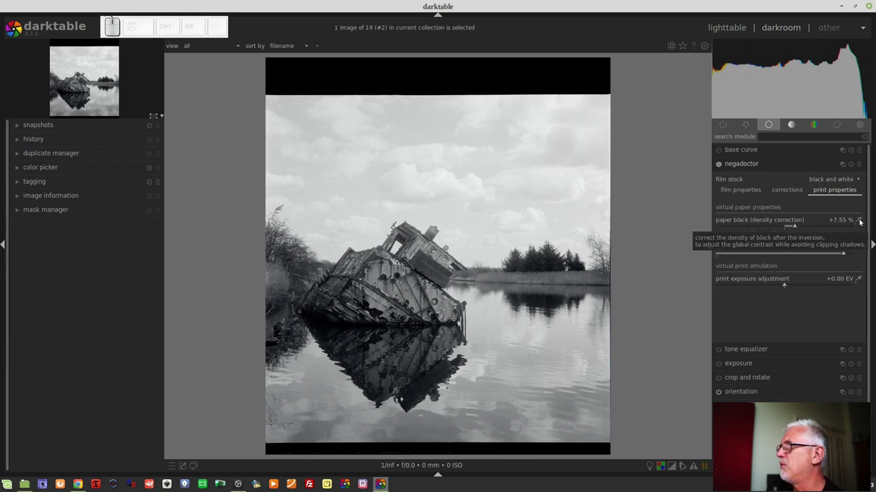
# Auto-measure paper black from the picture area only, excluding borders, giving +10.00%.
pyautogui.click(860, 221)
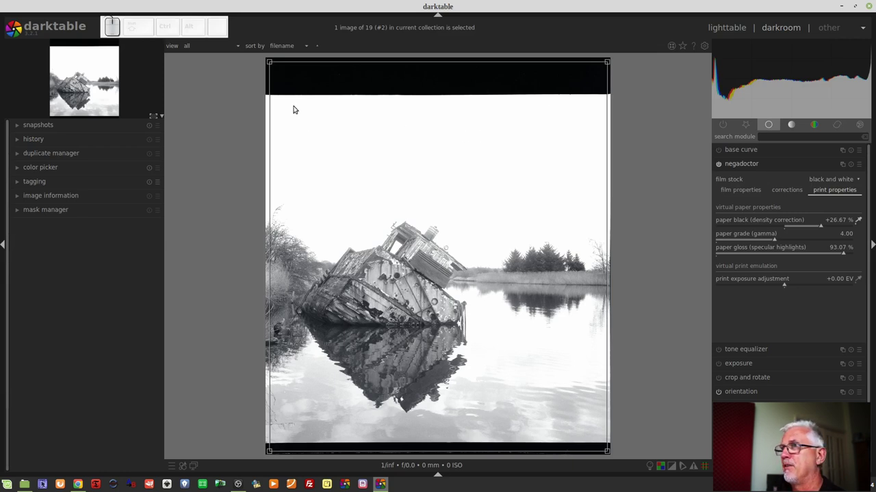
pyautogui.moveTo(271, 98); pyautogui.dragTo(604, 440)
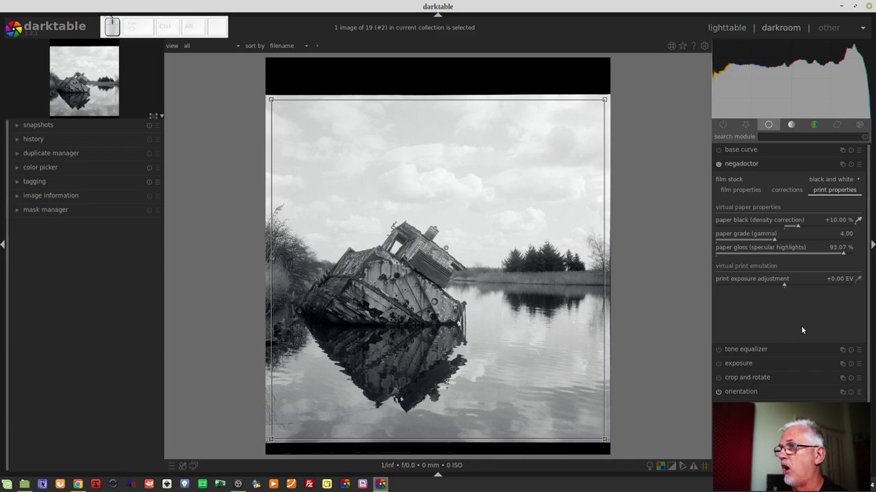
pyautogui.click(861, 220)
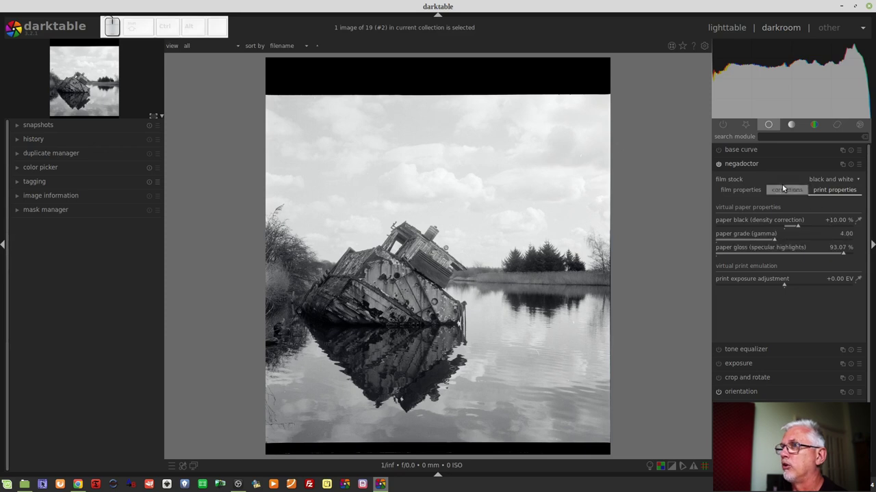
# Check the boat print's crop and rotate settings (1.00 aspect, 0.00° angle).
pyautogui.click(751, 127)
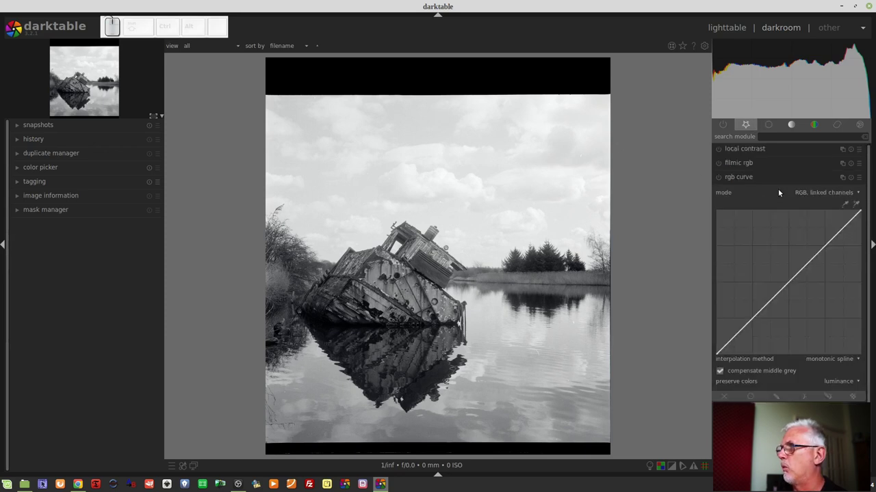
pyautogui.click(753, 179)
pyautogui.click(752, 222)
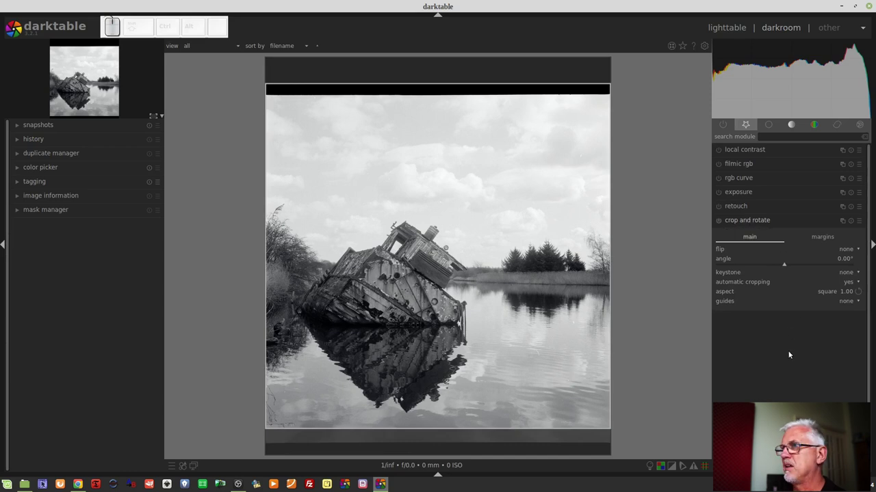
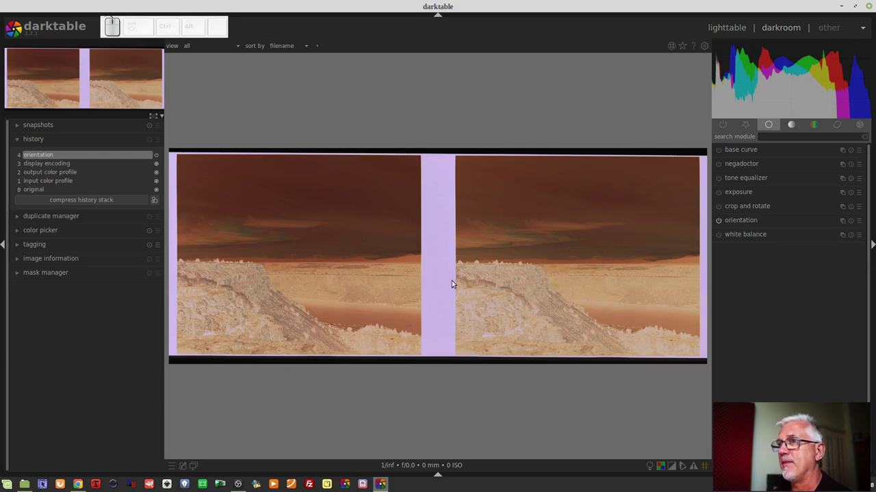
# Open the orange double-frame canyon negative in the darkroom and show its existing duplicates.
pyautogui.click(86, 262)
pyautogui.scroll(-3)
pyautogui.scroll(-3)
pyautogui.click(95, 193)
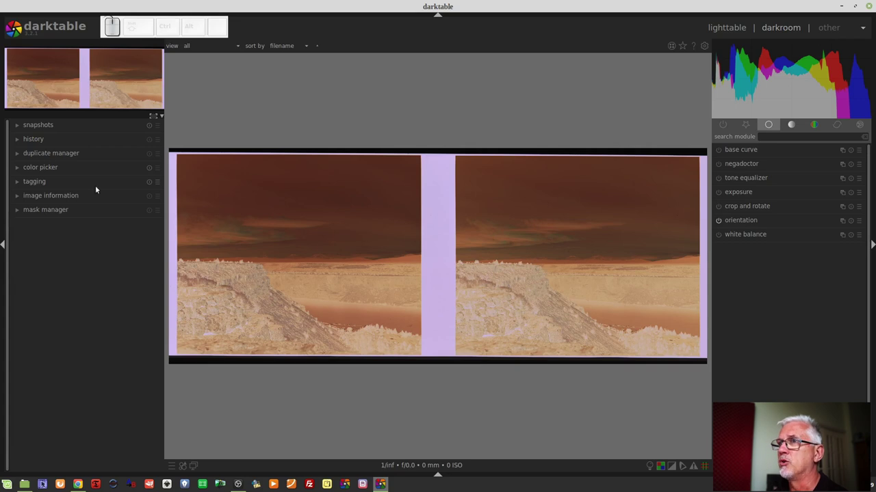
pyautogui.click(79, 155)
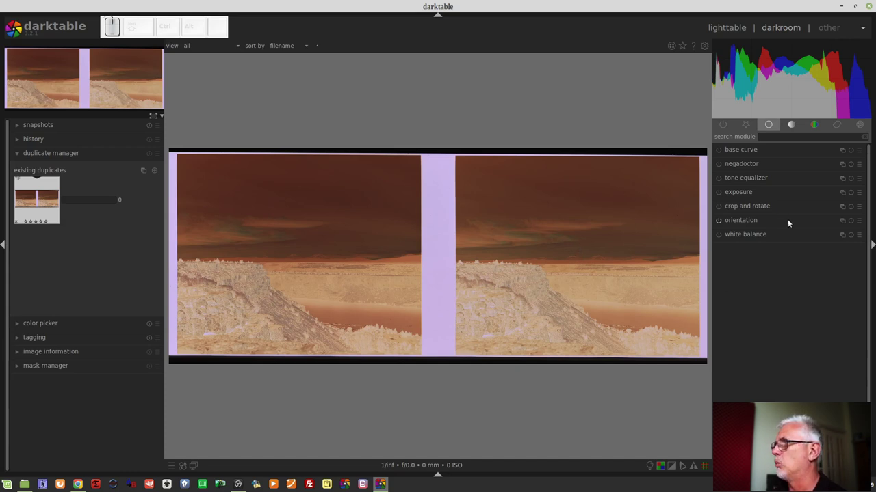
# Crop the two-frame scan down to the single left canyon frame.
pyautogui.click(768, 209)
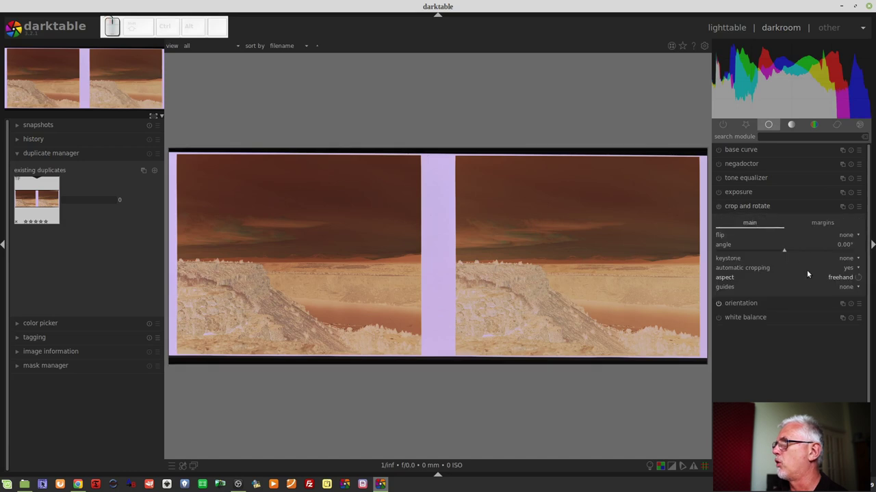
pyautogui.click(750, 210)
pyautogui.click(749, 210)
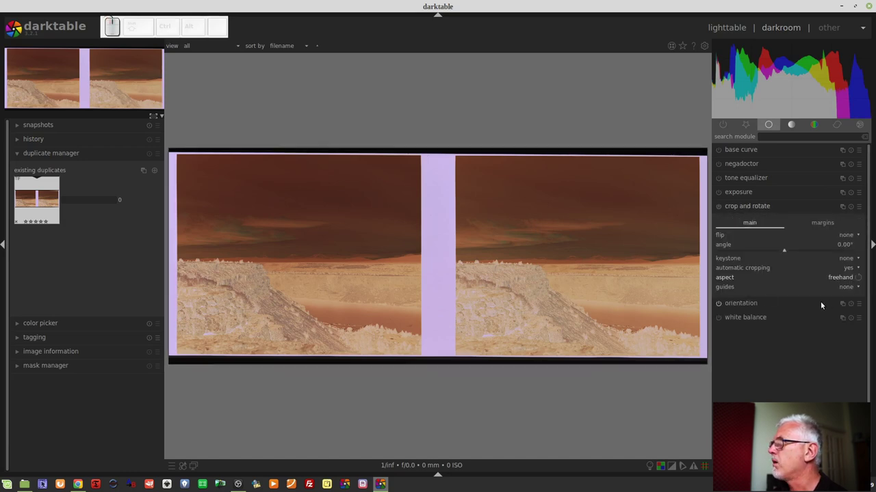
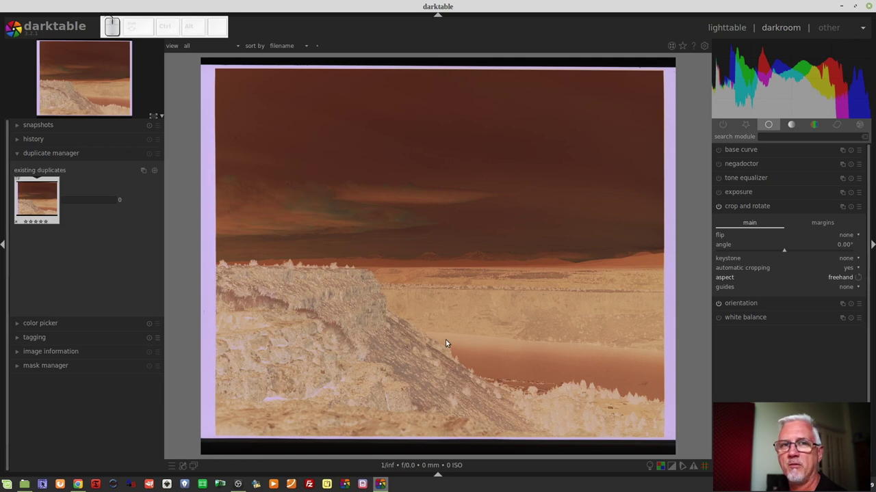
# Check the image information, confirming a 9505×3824 scan.
pyautogui.click(121, 355)
pyautogui.scroll(-3)
pyautogui.scroll(-3)
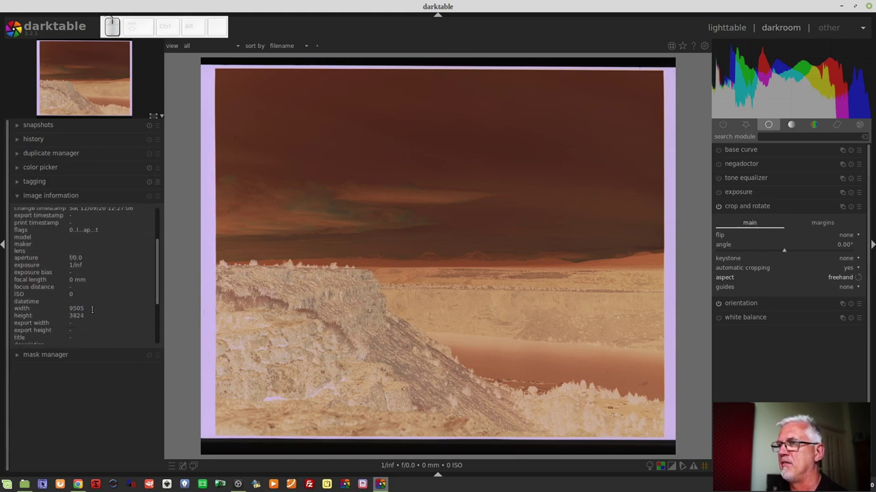
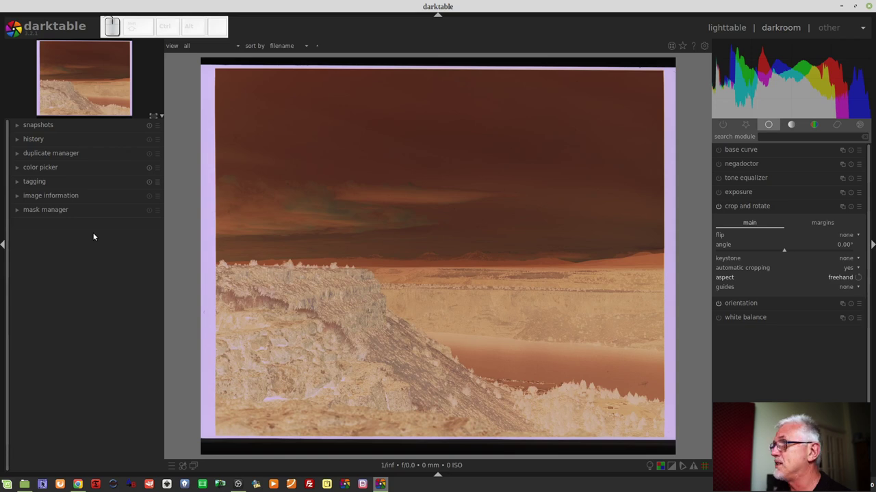
# Enable negadoctor and sample the film base colour from the clear left film border (D min 58.04/49.04/81.29%).
pyautogui.click(749, 163)
pyautogui.click(719, 167)
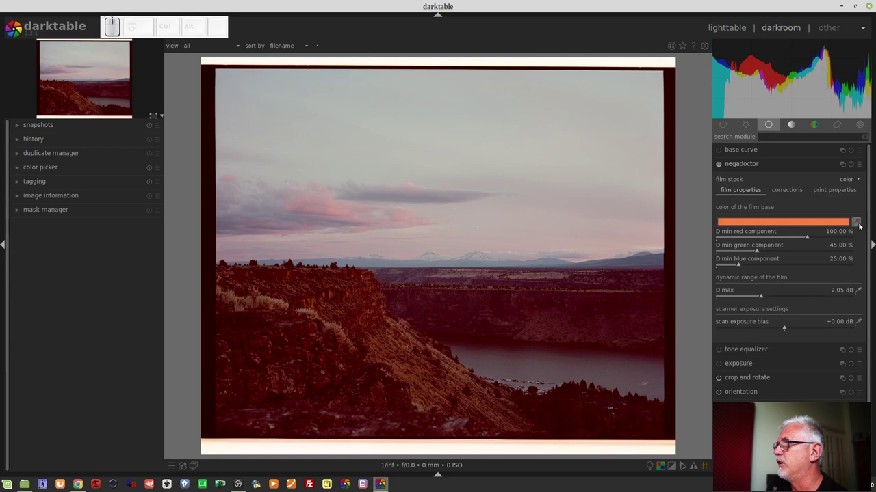
pyautogui.click(860, 225)
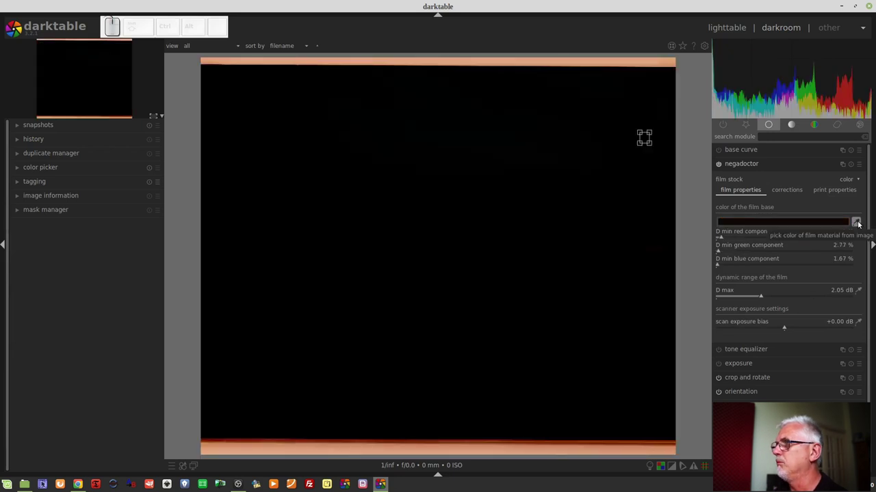
pyautogui.moveTo(670, 176); pyautogui.dragTo(670, 227)
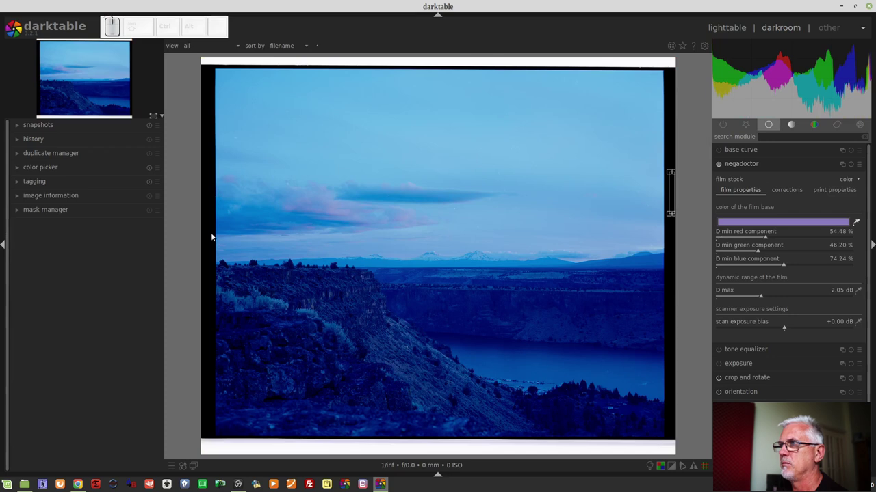
pyautogui.moveTo(209, 95); pyautogui.dragTo(206, 396)
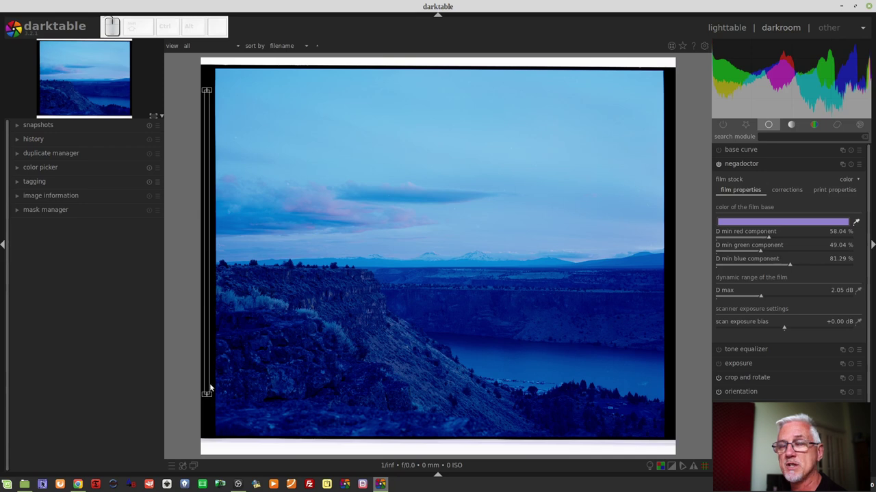
# Measure D max over the picture area so it reads 1.99 dB.
pyautogui.click(858, 223)
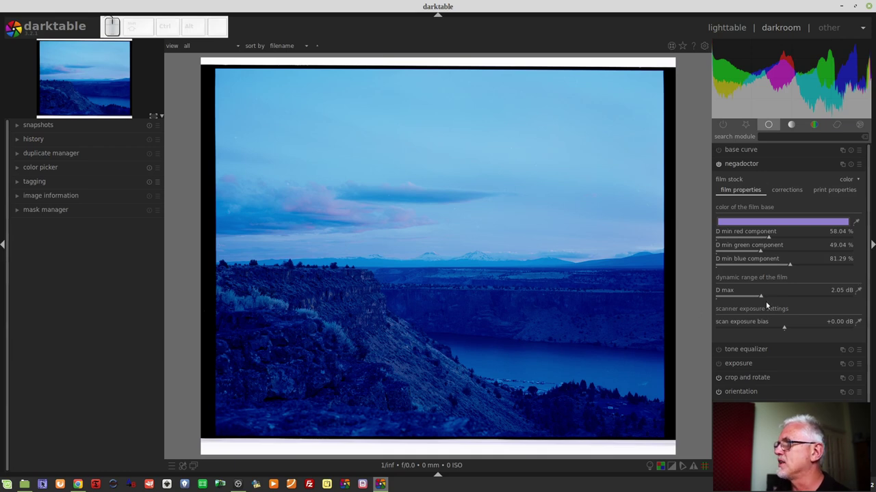
pyautogui.click(860, 294)
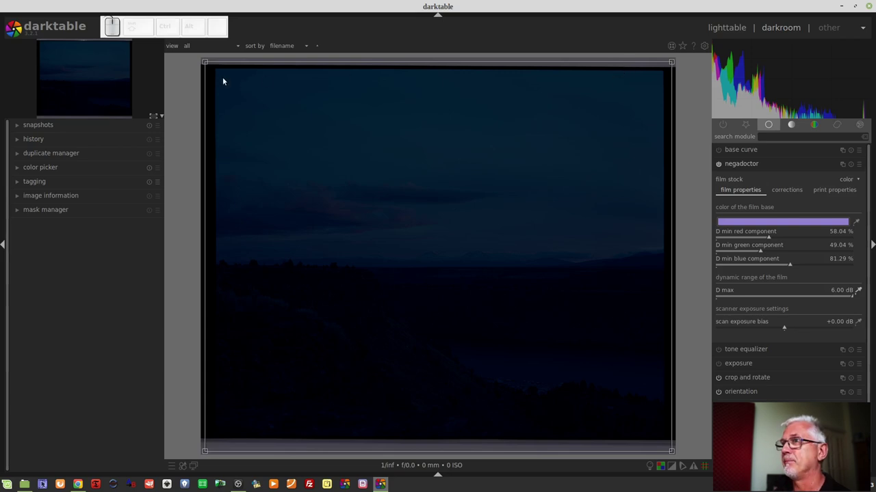
pyautogui.moveTo(218, 74); pyautogui.dragTo(660, 428)
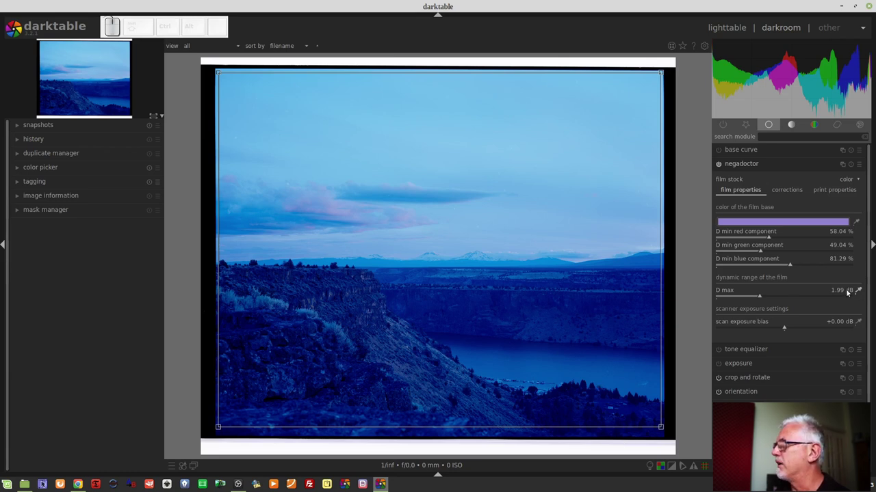
pyautogui.click(859, 290)
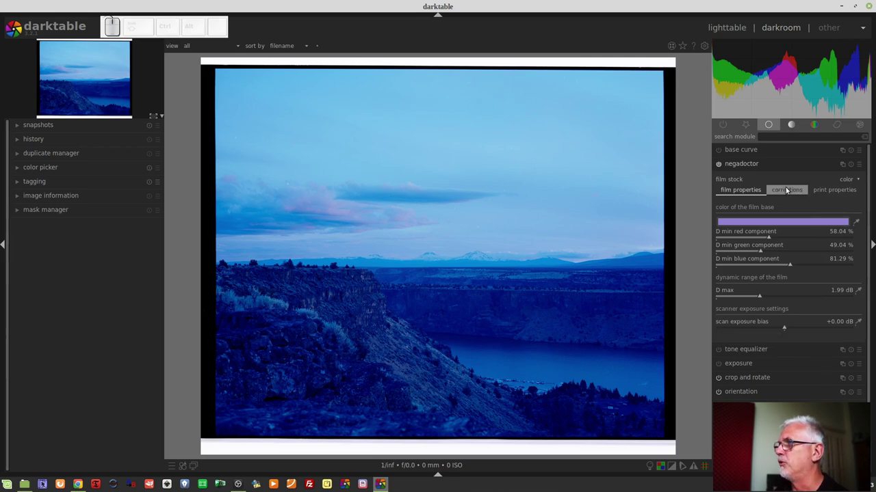
# Sample the shadow colour cast and highlight white balance over the sky, giving offsets 1.00/0.82/0.45 and gains 2.00/1.84/1.00.
pyautogui.click(788, 193)
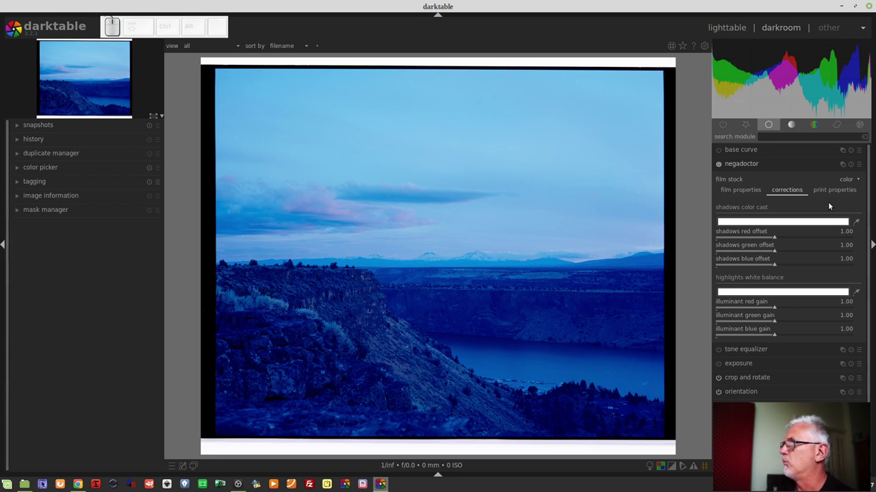
pyautogui.click(858, 226)
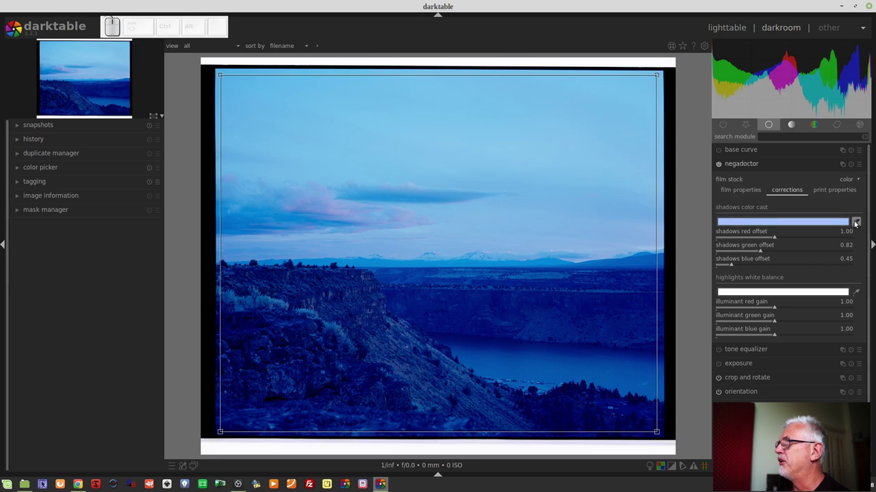
pyautogui.click(859, 226)
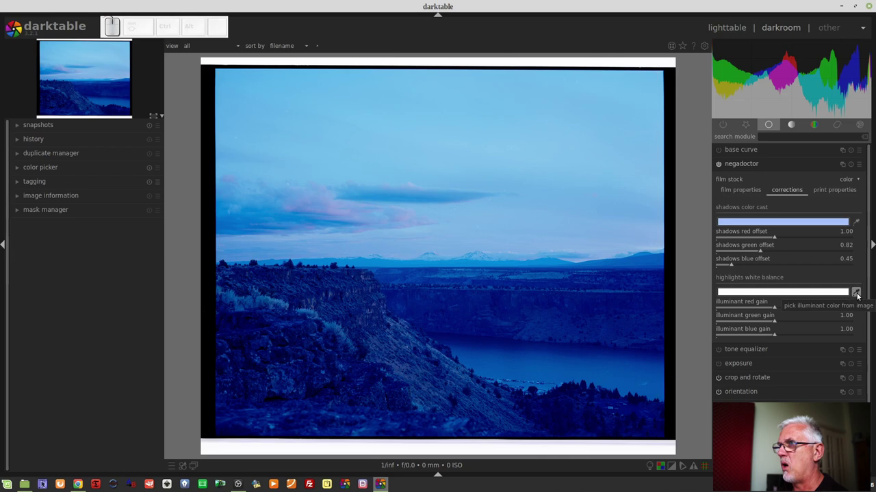
pyautogui.click(857, 295)
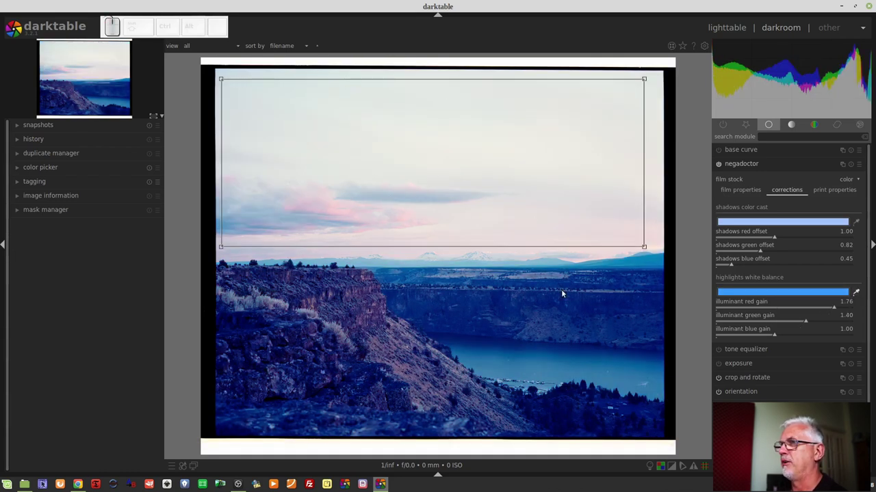
pyautogui.moveTo(222, 74); pyautogui.dragTo(660, 430)
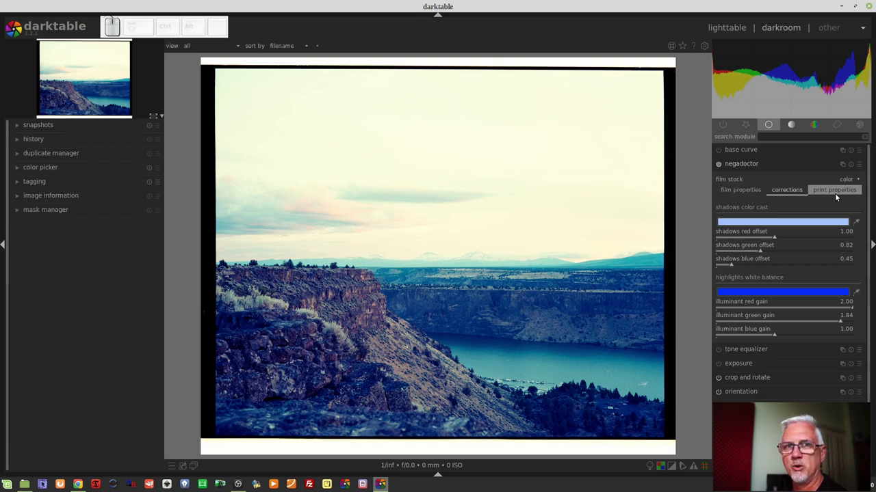
# Adjust the canyon print's paper gloss to about 65% and nudge paper black up slightly.
pyautogui.click(833, 194)
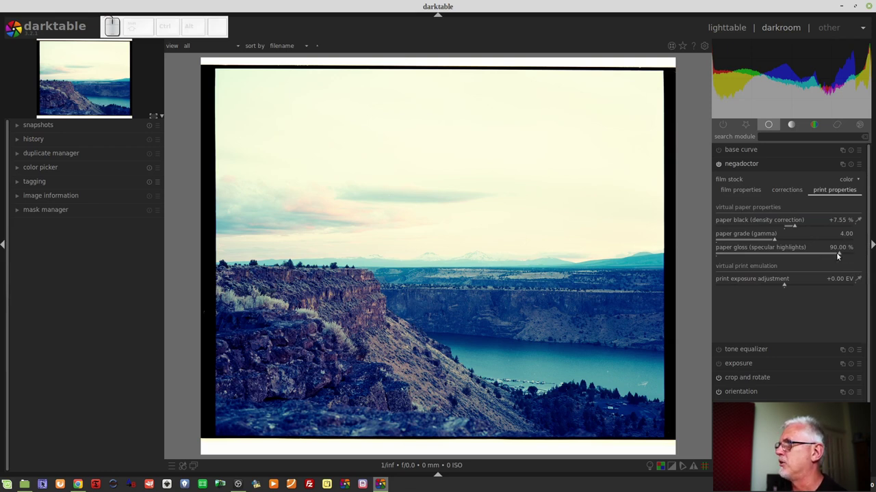
pyautogui.moveTo(837, 255); pyautogui.dragTo(805, 256)
pyautogui.scroll(3)
pyautogui.scroll(3)
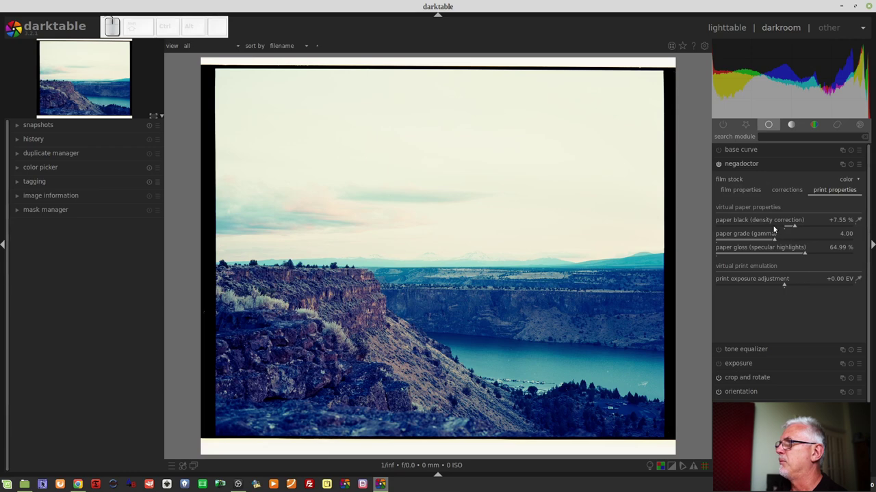
pyautogui.moveTo(782, 228); pyautogui.dragTo(797, 228)
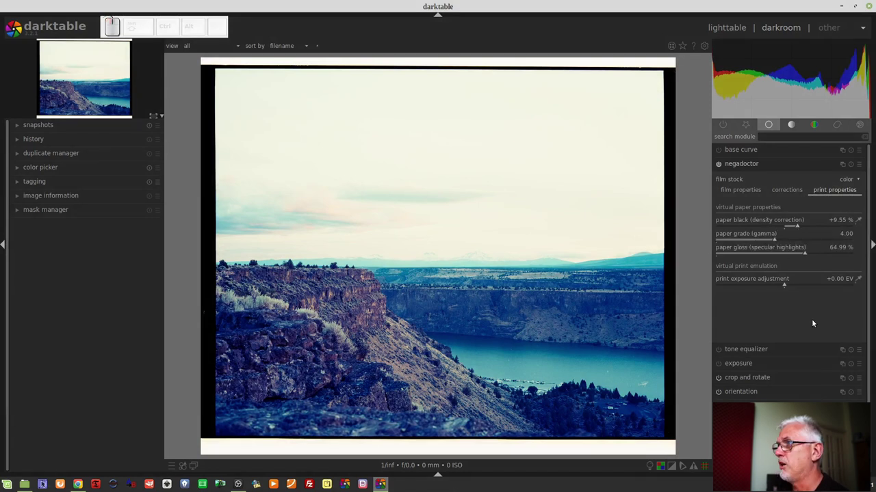
# Sample paper black from the picture inside the border, ending at +9.22%.
pyautogui.click(858, 221)
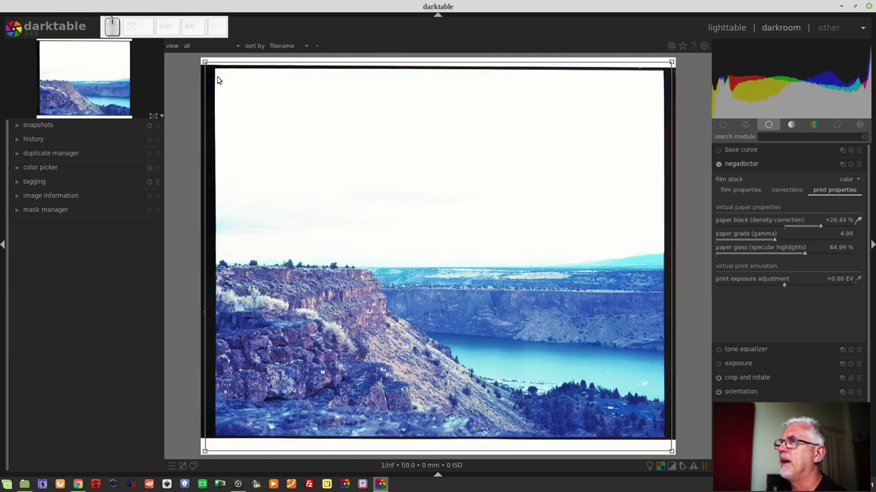
pyautogui.moveTo(220, 74); pyautogui.dragTo(656, 429)
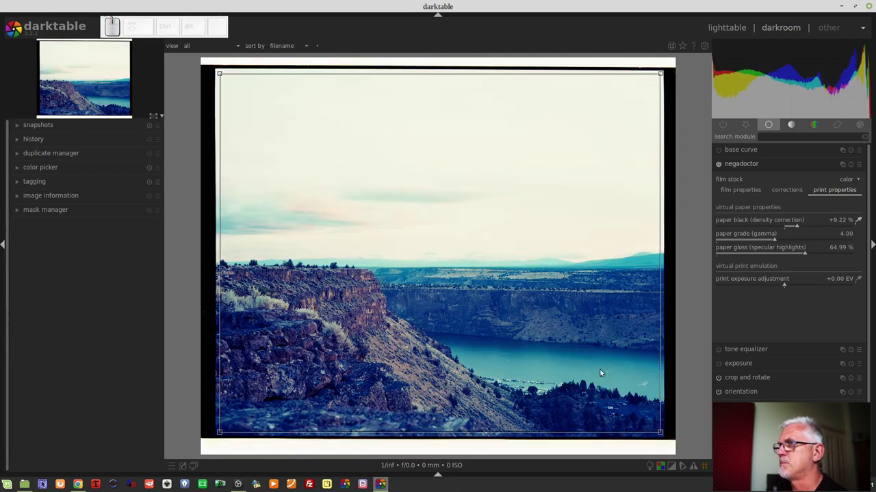
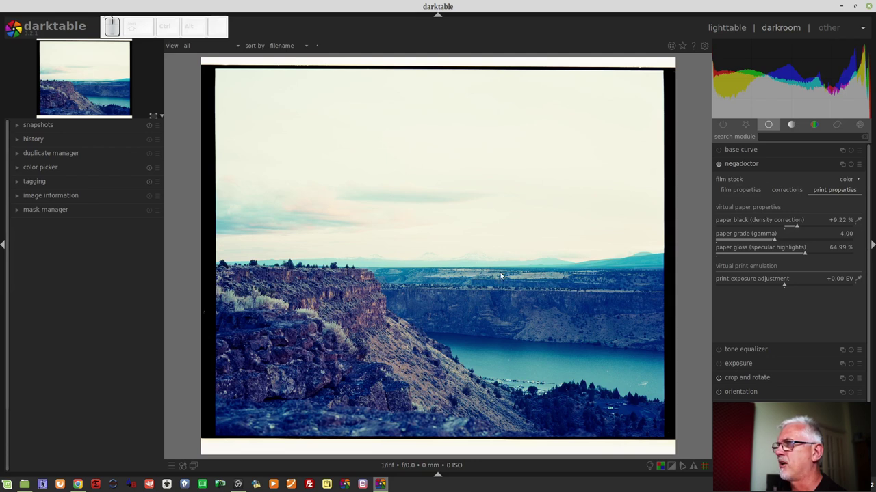
# Lower the canyon print's paper gloss to 58.41% for deeper contrast.
pyautogui.click(745, 192)
pyautogui.moveTo(766, 297); pyautogui.dragTo(797, 258)
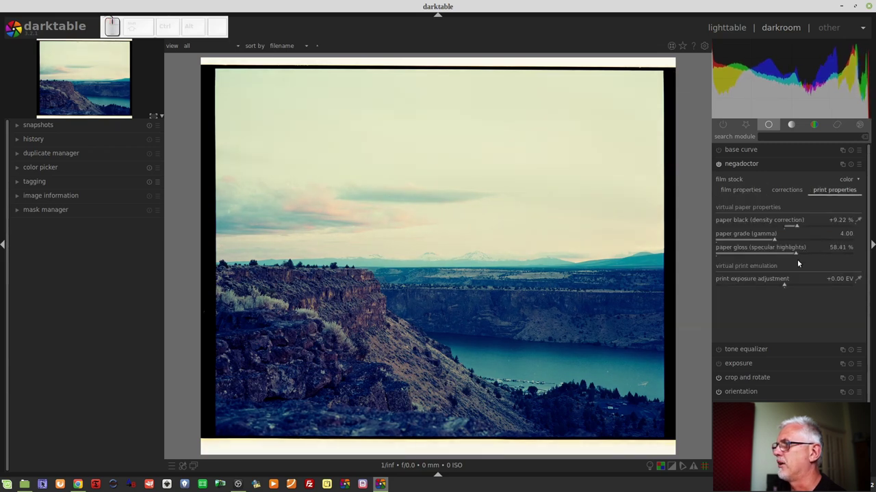
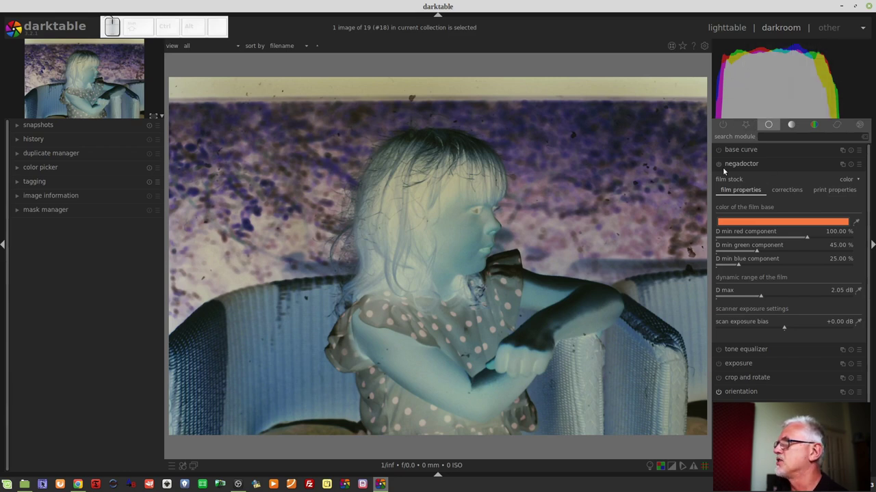
# Invert the negative with film base sampled from the top border (D min 41.32/40.75/25.78%), toggling negadoctor to compare.
pyautogui.click(718, 167)
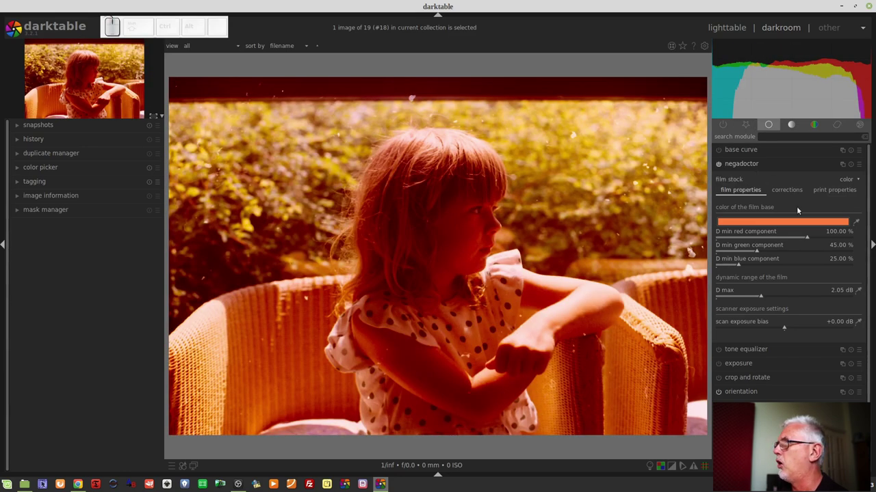
pyautogui.click(859, 225)
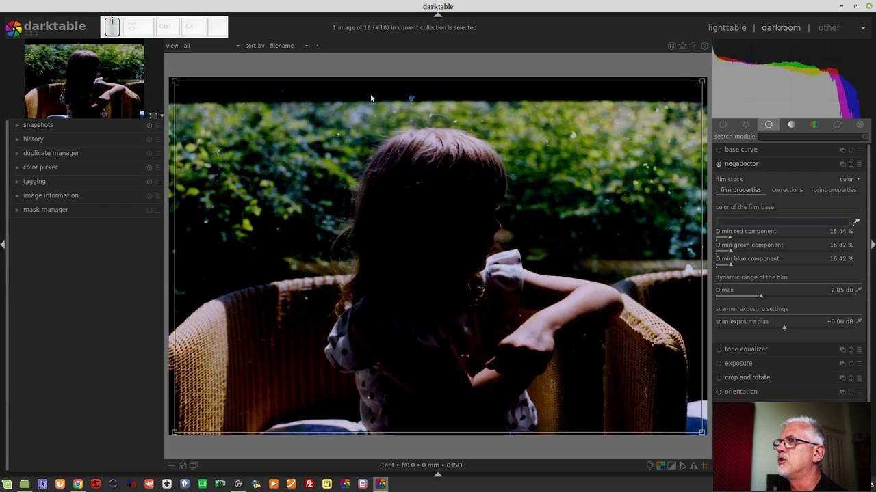
pyautogui.moveTo(185, 85); pyautogui.dragTo(696, 93)
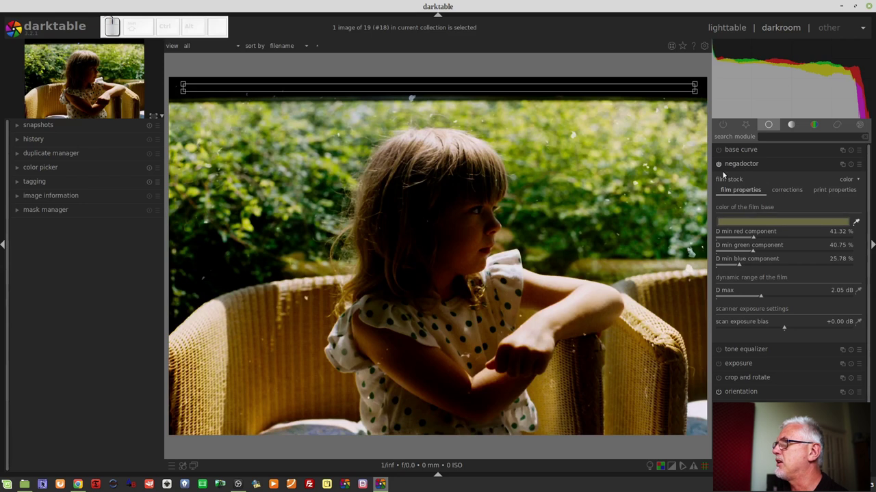
pyautogui.click(718, 166)
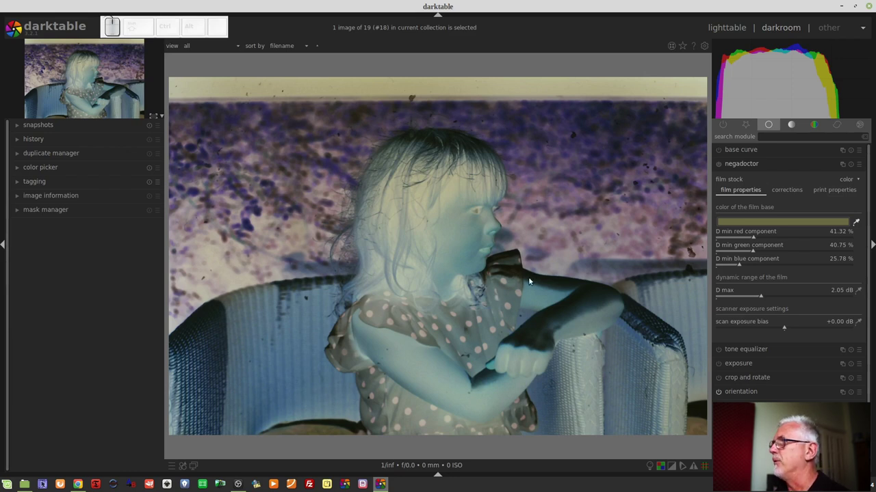
pyautogui.click(726, 171)
# Re-enable inversion and sample D max from the picture area, giving 2.02 dB.
pyautogui.click(721, 164)
pyautogui.click(739, 167)
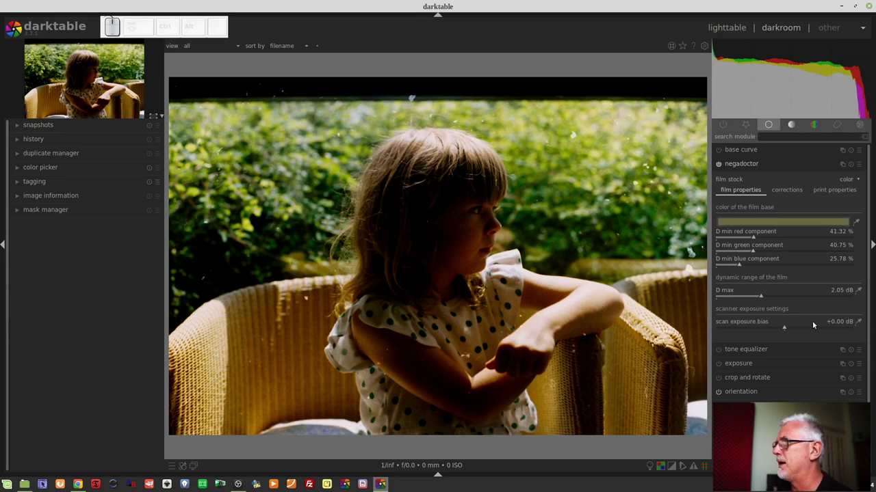
pyautogui.moveTo(762, 300); pyautogui.dragTo(750, 297)
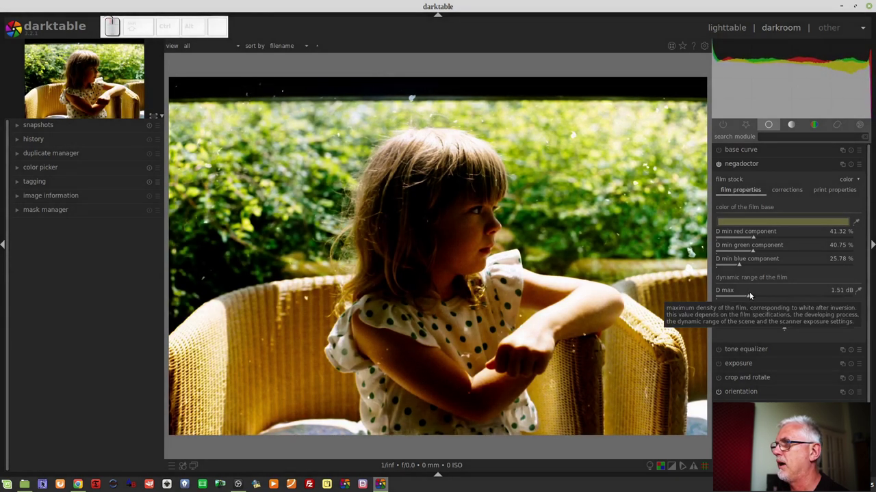
pyautogui.click(749, 299)
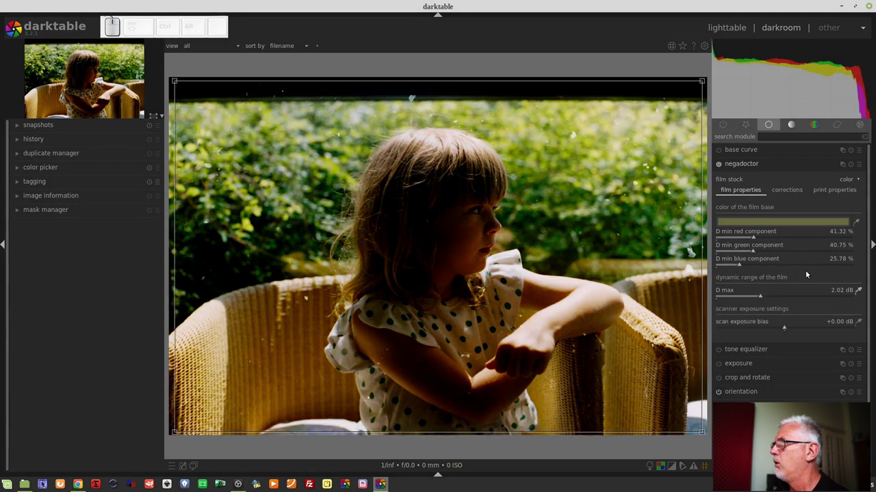
pyautogui.moveTo(181, 112); pyautogui.dragTo(700, 428)
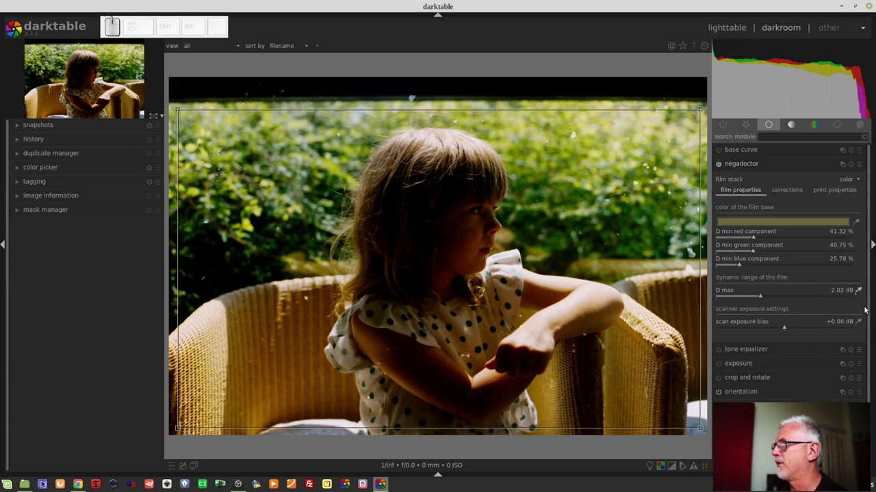
# Lower the scan exposure bias slightly to -0.11 dB.
pyautogui.click(857, 290)
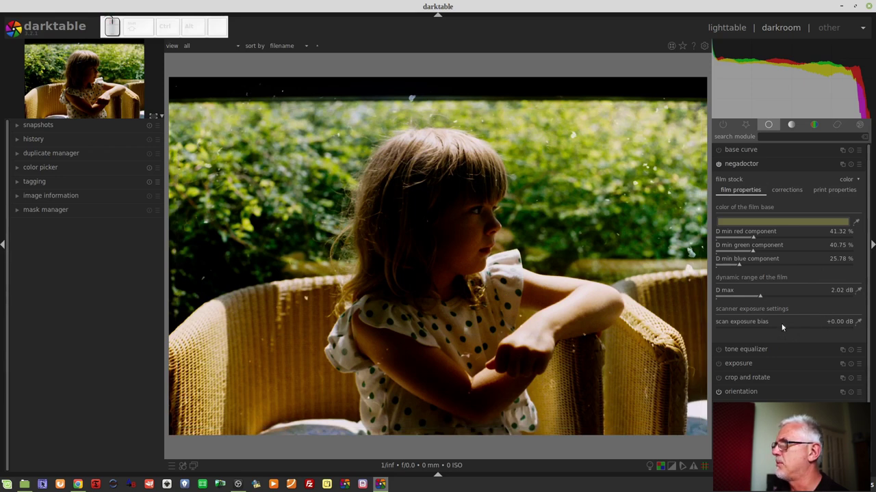
pyautogui.moveTo(784, 328); pyautogui.dragTo(778, 332)
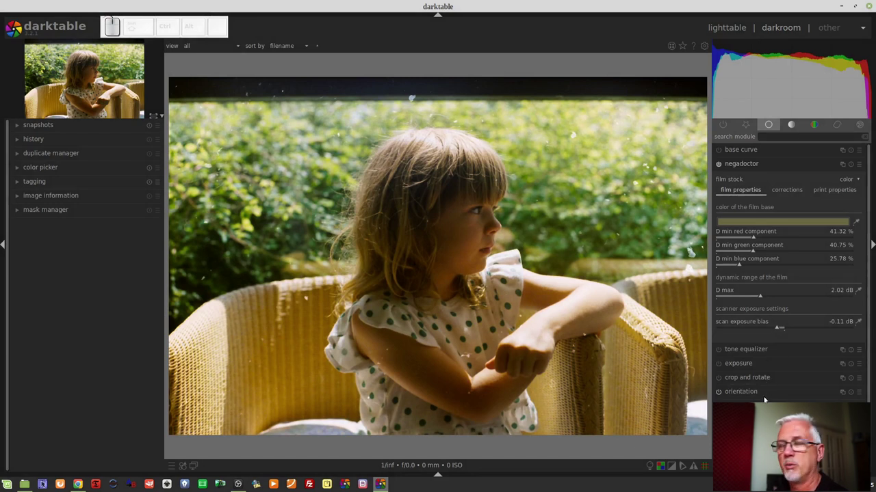
# Sample the shadows colour cast from the image, giving offsets red 0.46, green 0.49, blue 1.00.
pyautogui.click(784, 194)
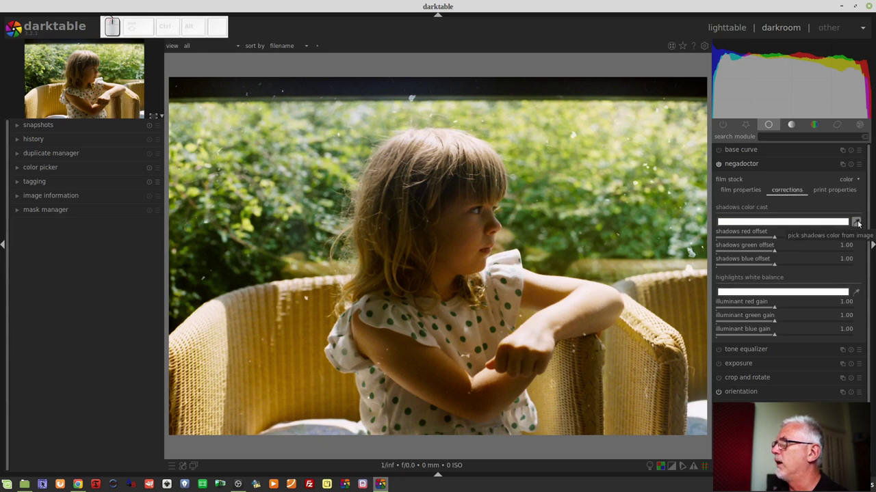
pyautogui.click(860, 224)
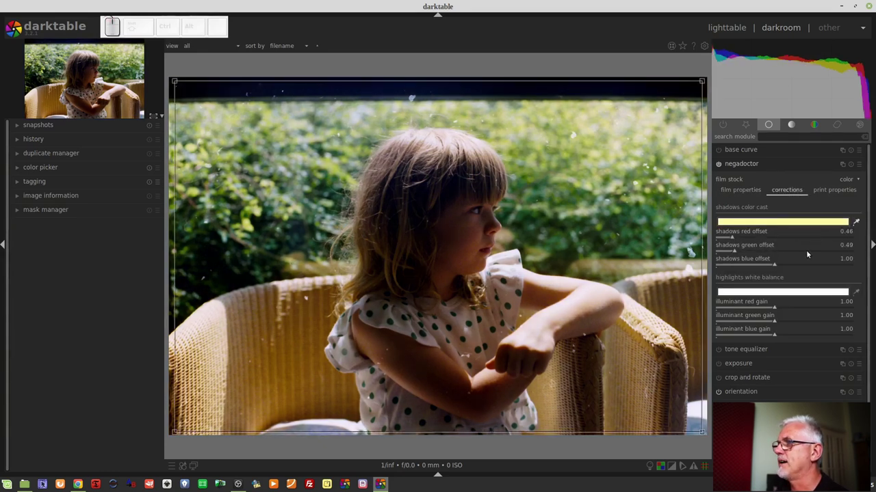